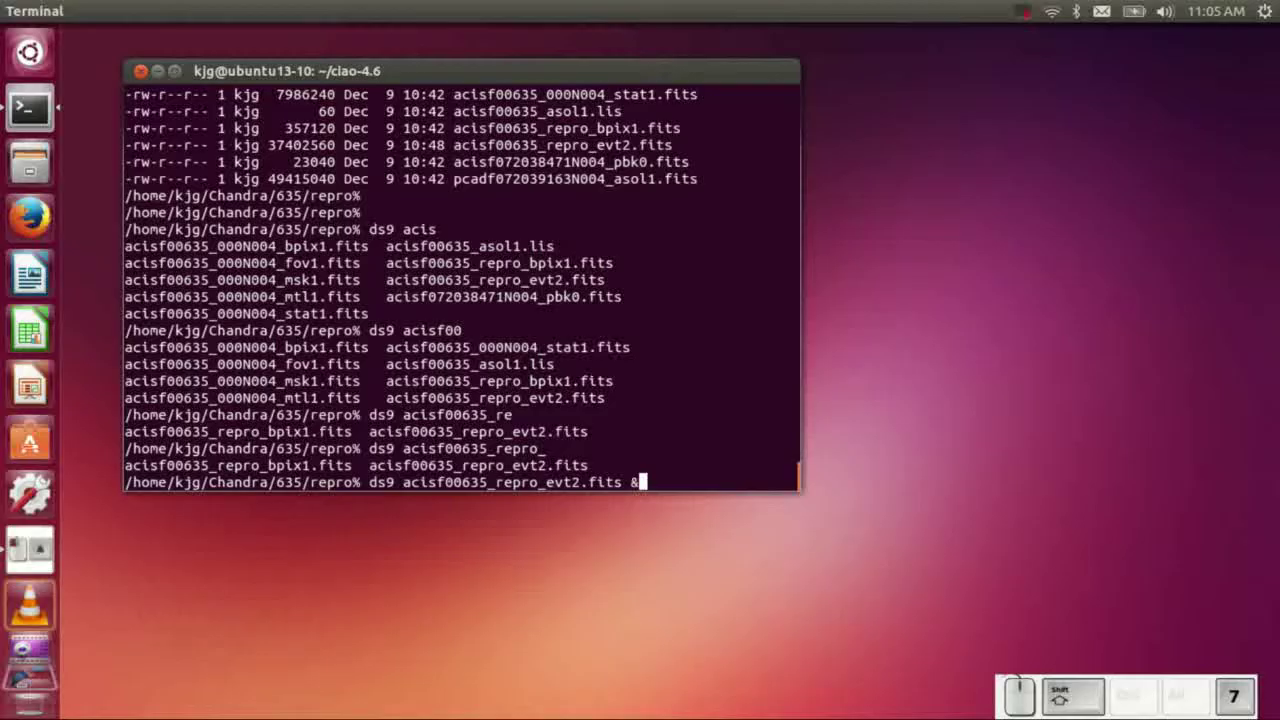
Launch ds9 in the background on acisf00635_repro_evt2.fits
{"action": "key", "text": "Return"}
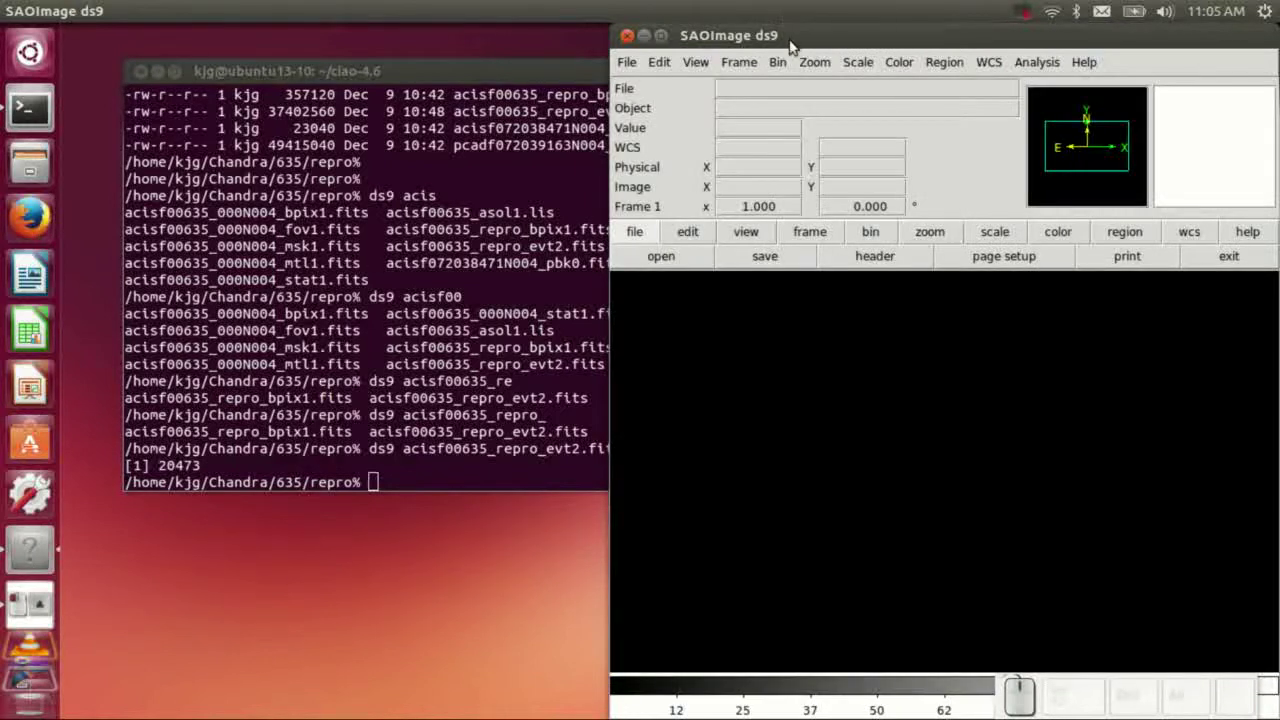
Place ds9 beside the terminal, centre on the source group and bin the events by block 2
{"action": "left_click_drag", "start_coordinate": [801, 41], "coordinate": [264, 112]}
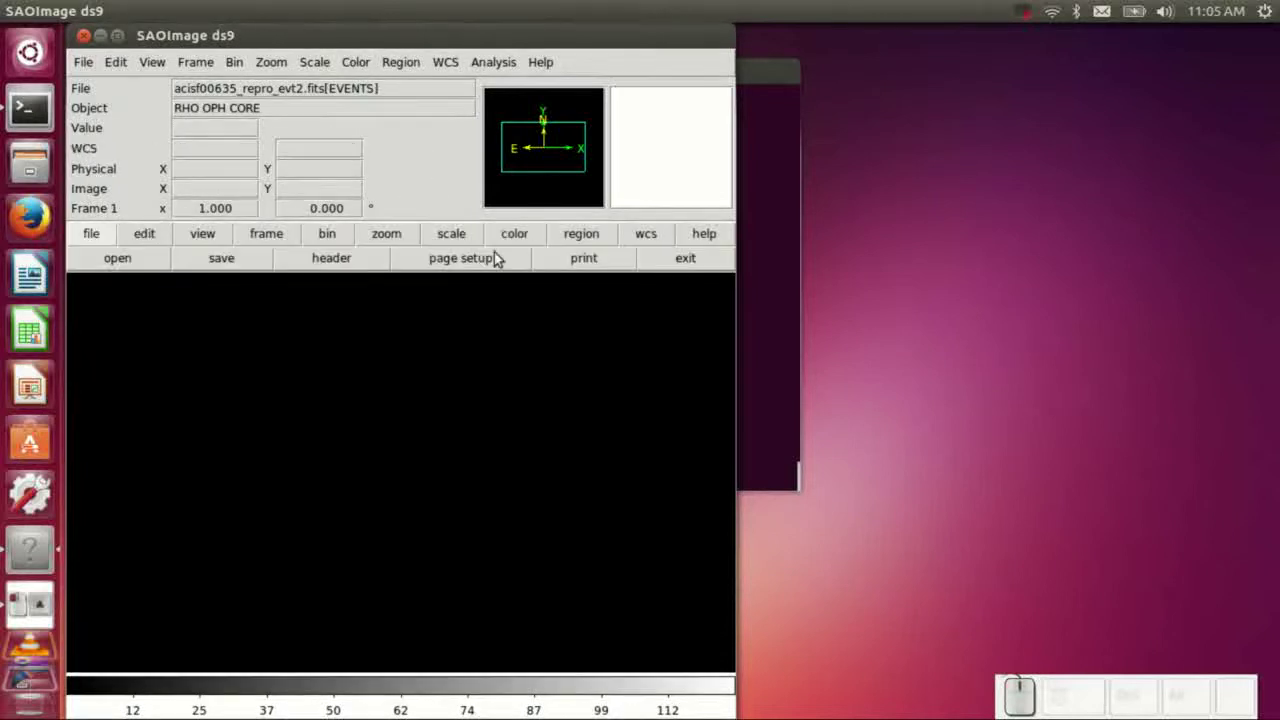
{"action": "left_click", "coordinate": [466, 232]}
{"action": "left_click", "coordinate": [153, 259]}
{"action": "left_click", "coordinate": [330, 234]}
{"action": "left_click", "coordinate": [414, 257]}
{"action": "middle_click", "coordinate": [309, 623]}
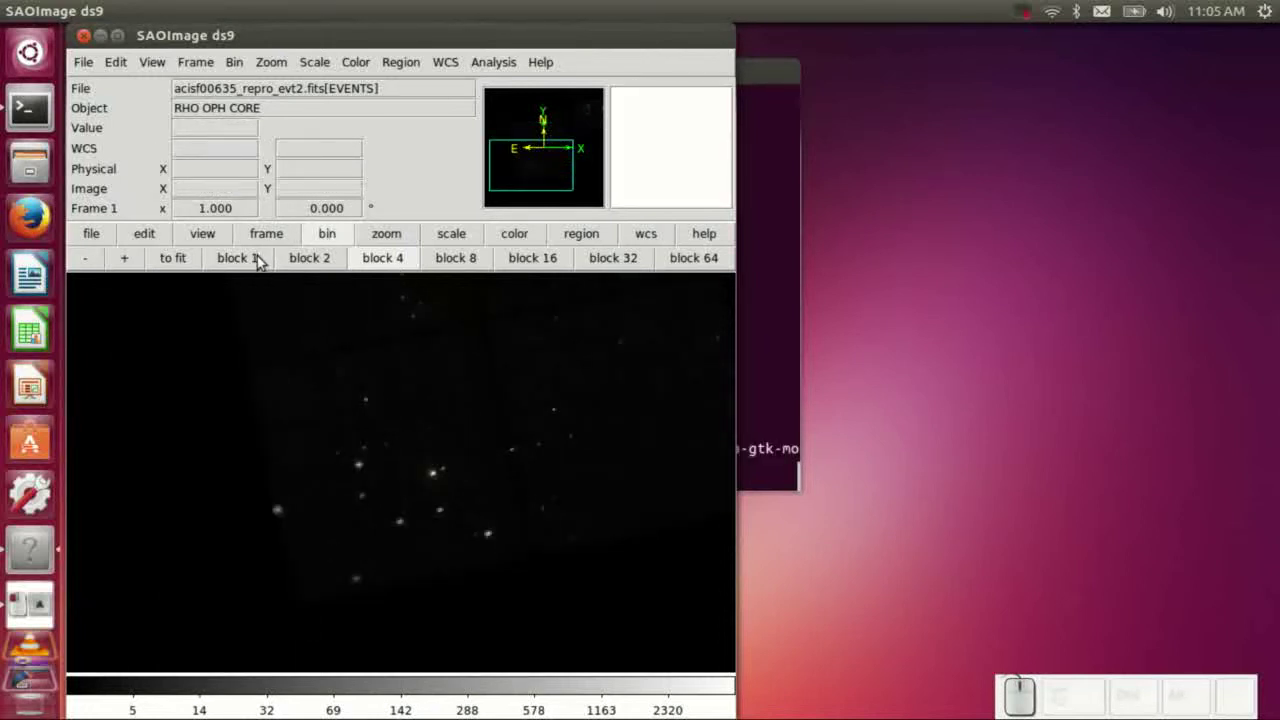
{"action": "left_click", "coordinate": [299, 268]}
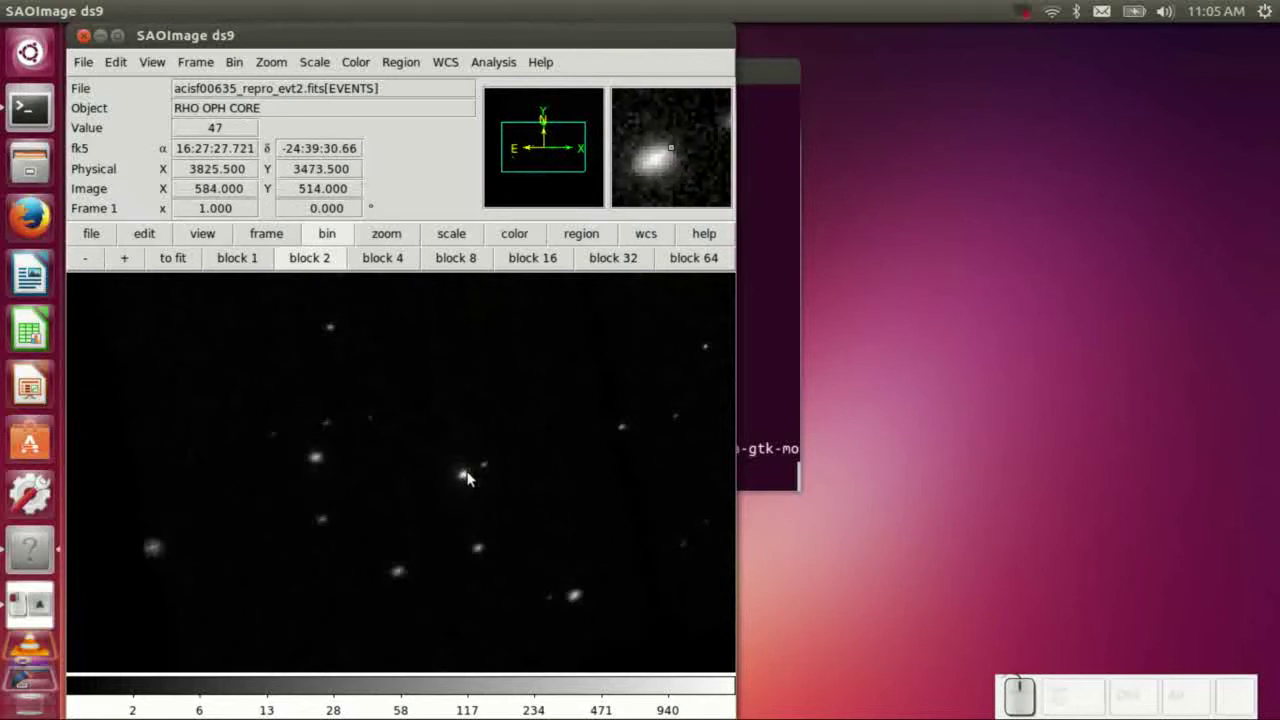
Mark the bright central source with a circle region and show the image unbinned at block 1
{"action": "left_click_drag", "start_coordinate": [471, 481], "coordinate": [446, 481]}
{"action": "left_click", "coordinate": [465, 481]}
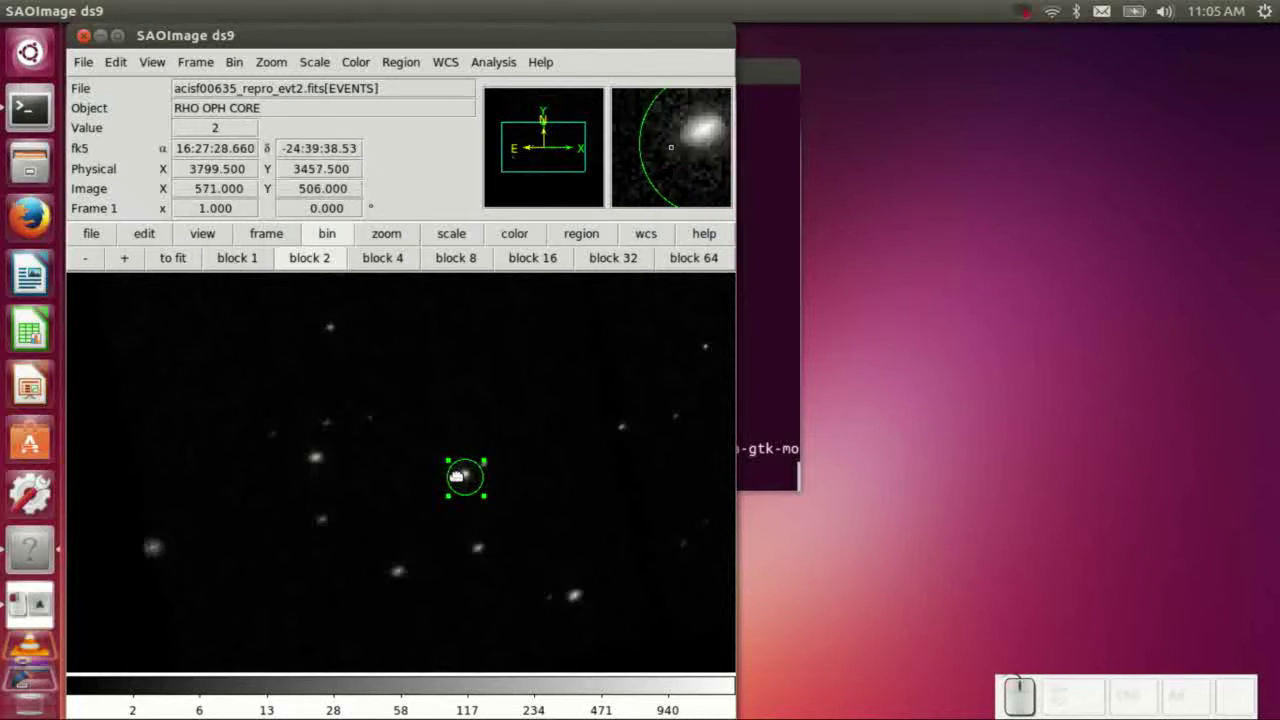
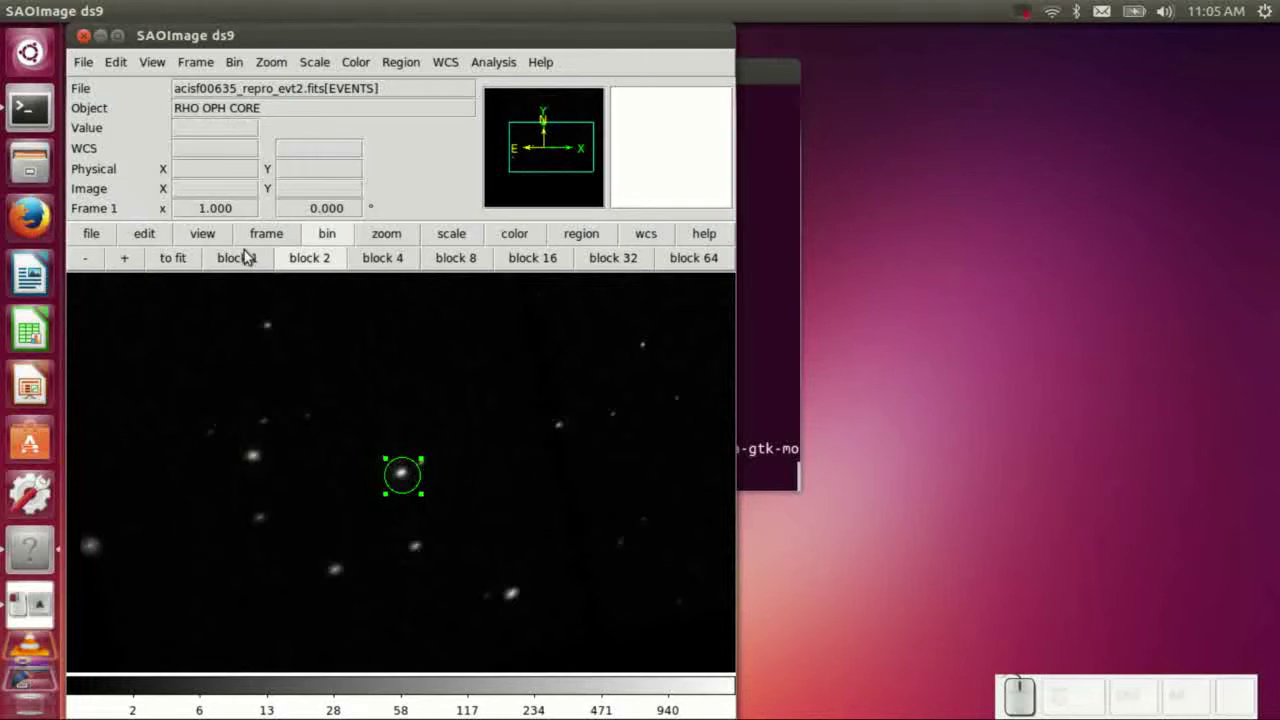
{"action": "left_click", "coordinate": [248, 275]}
{"action": "left_click", "coordinate": [248, 261]}
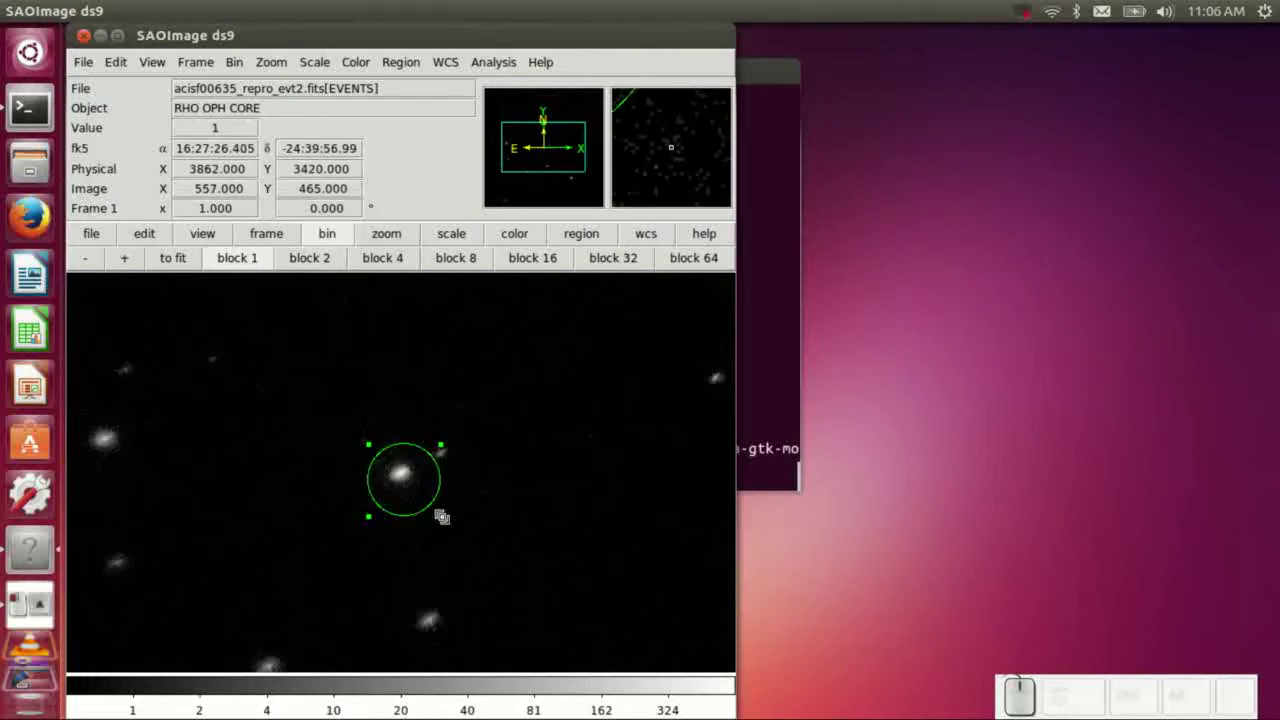
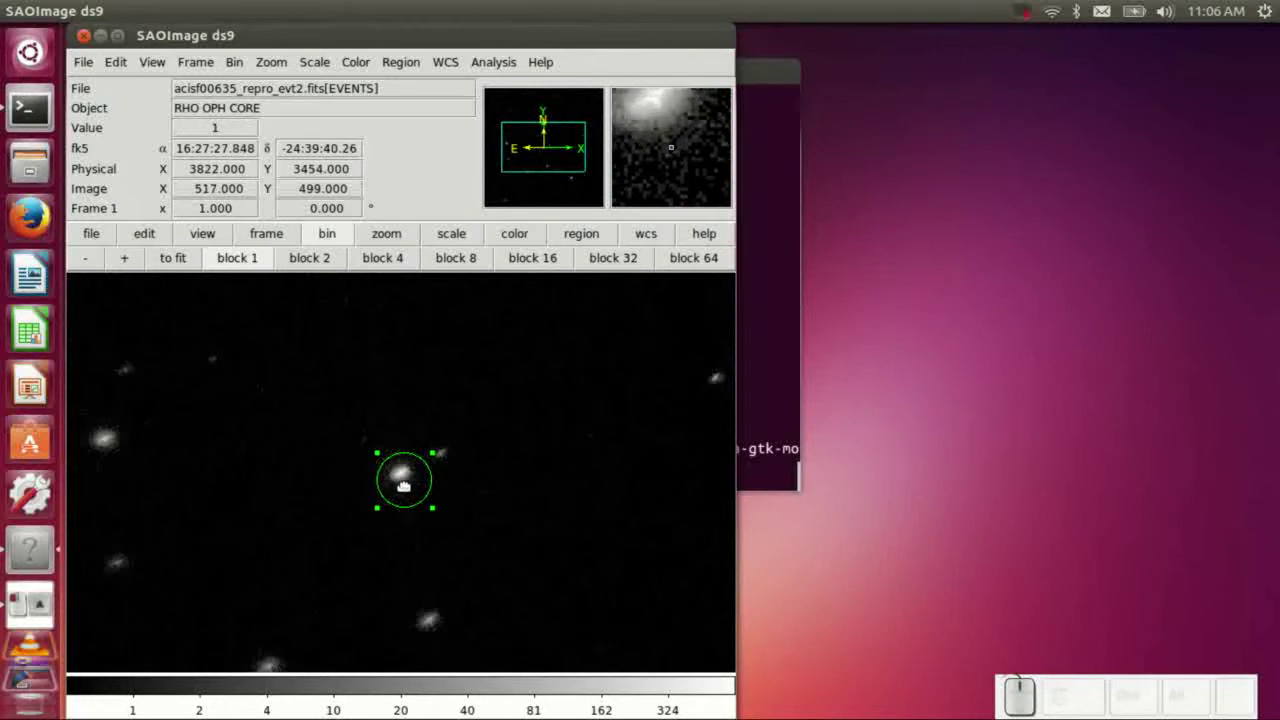
{"action": "key", "text": "F1"}
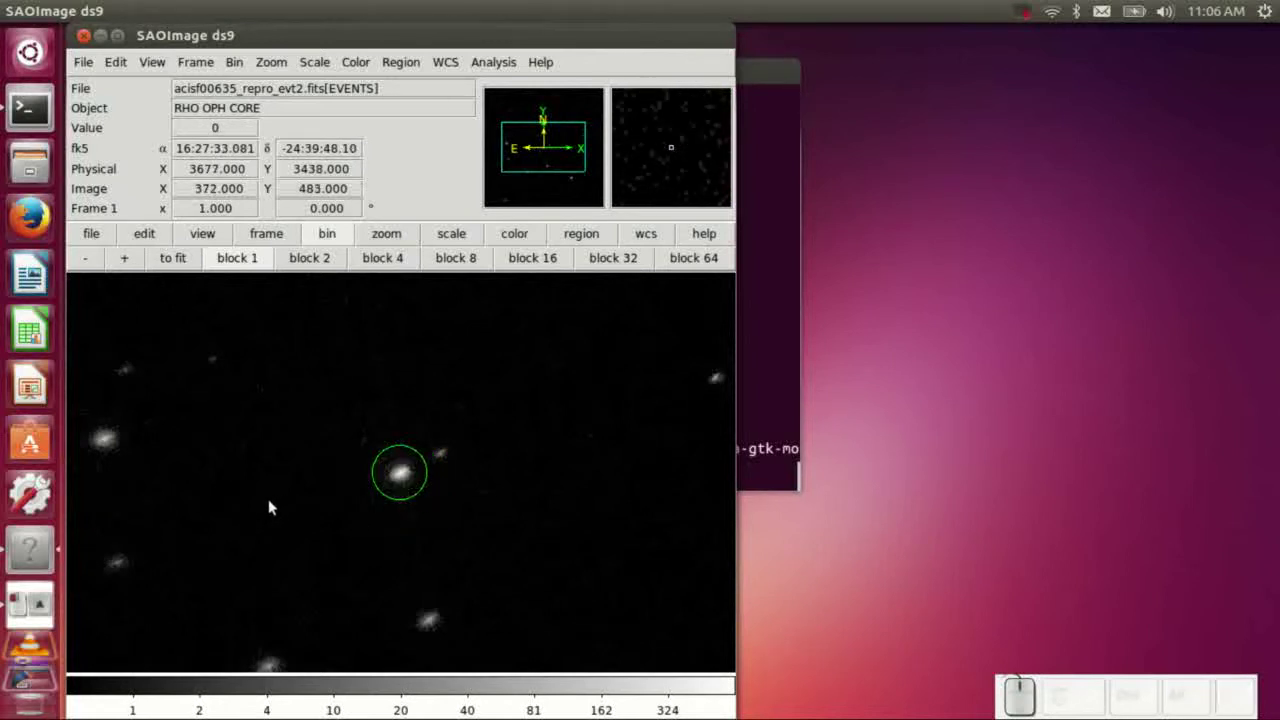
Draw a larger circle left of the source and set its Property to Background
{"action": "left_click_drag", "start_coordinate": [298, 483], "coordinate": [218, 487]}
{"action": "left_click", "coordinate": [272, 499]}
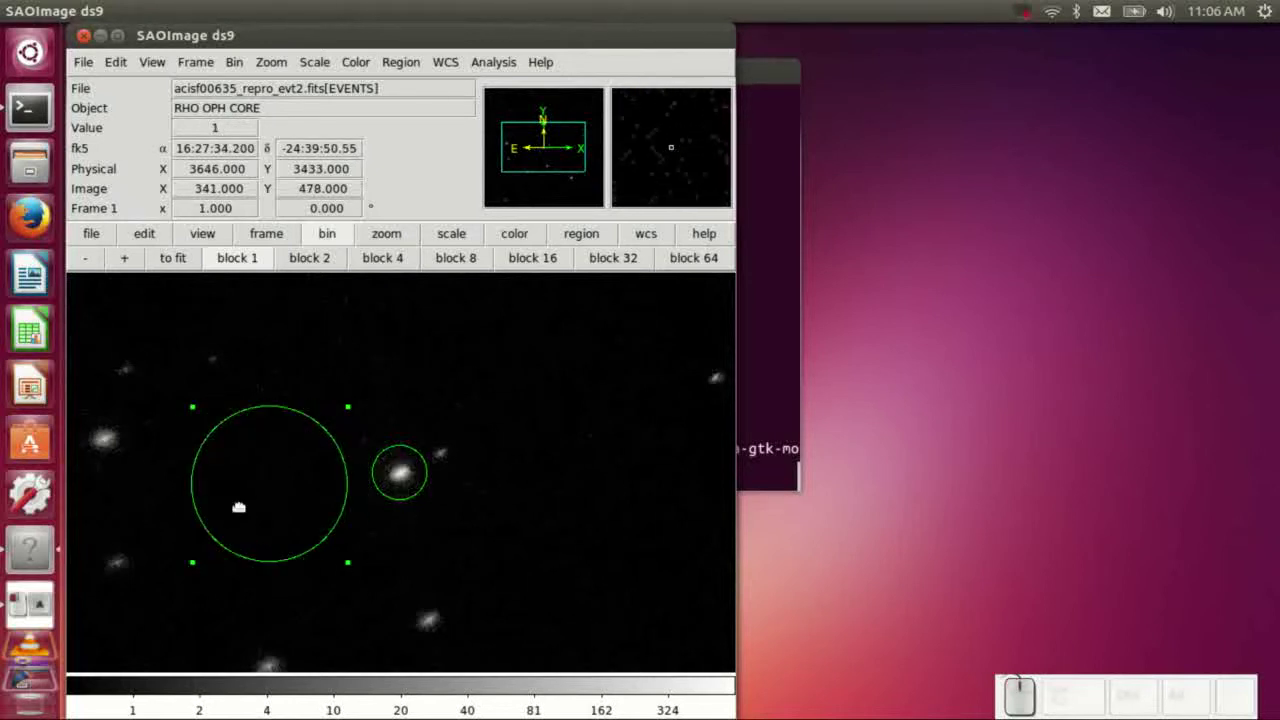
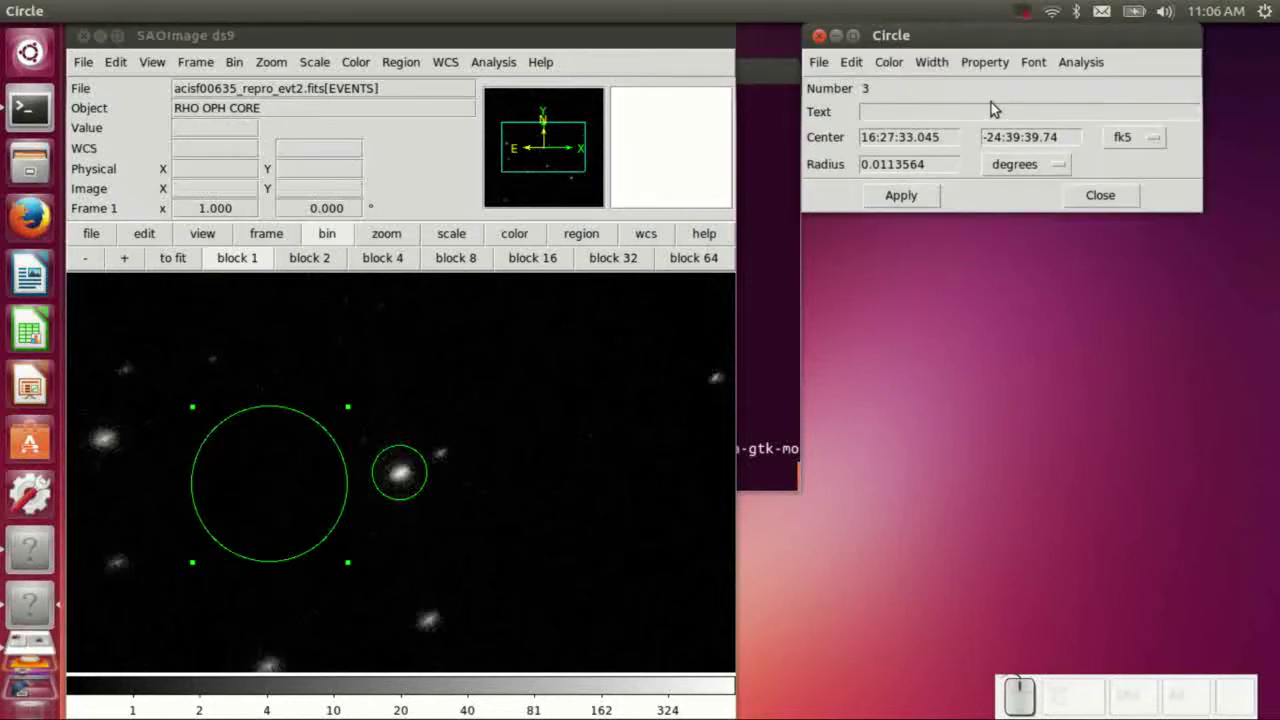
{"action": "left_click", "coordinate": [1007, 72]}
{"action": "left_click", "coordinate": [1011, 296]}
{"action": "left_click", "coordinate": [499, 574]}
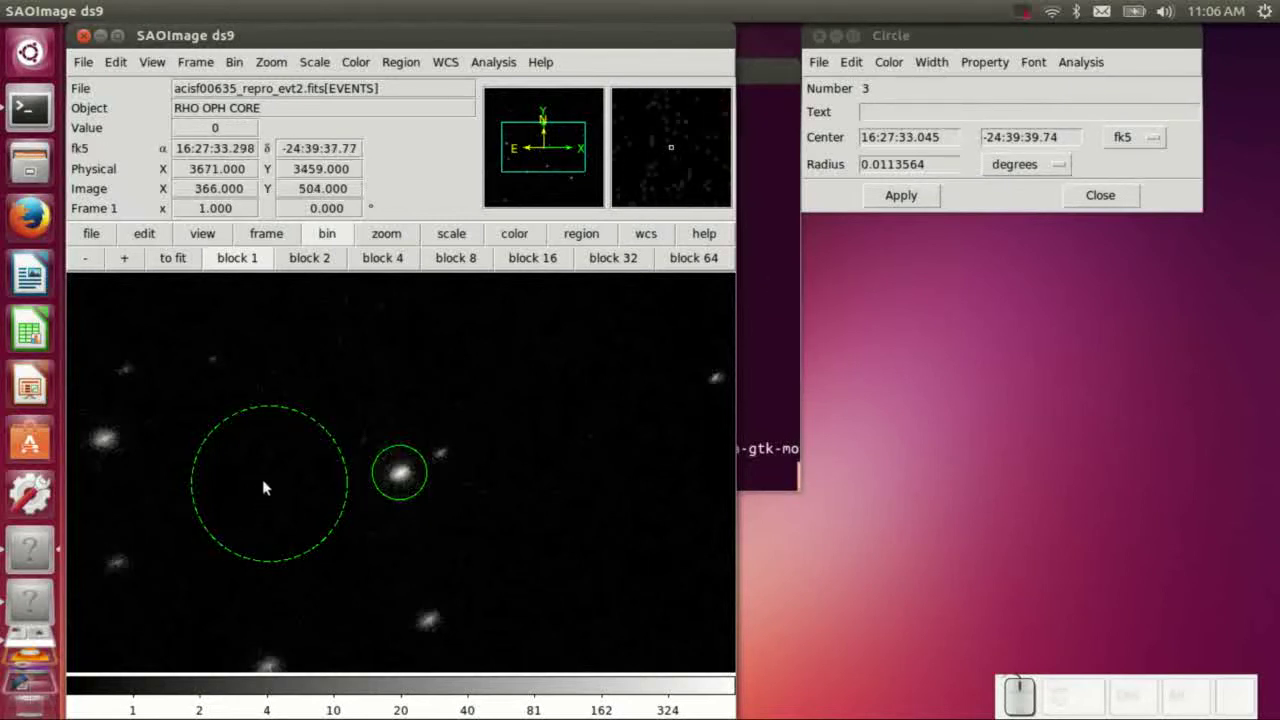
Confirm the large circle as a dashed background region and close its Circle dialog
{"action": "left_click", "coordinate": [266, 480]}
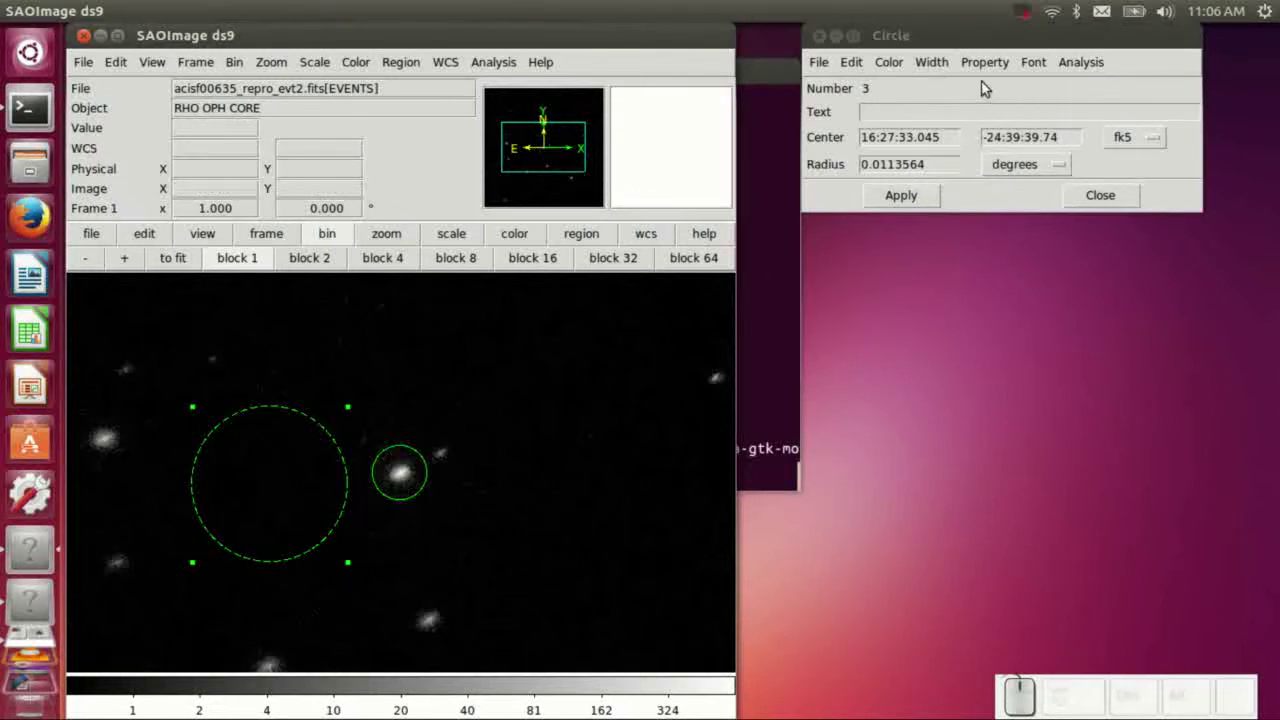
{"action": "left_click", "coordinate": [989, 73]}
{"action": "left_click", "coordinate": [1010, 277]}
{"action": "left_click", "coordinate": [596, 496]}
{"action": "left_click", "coordinate": [264, 529]}
{"action": "key", "text": "b"}
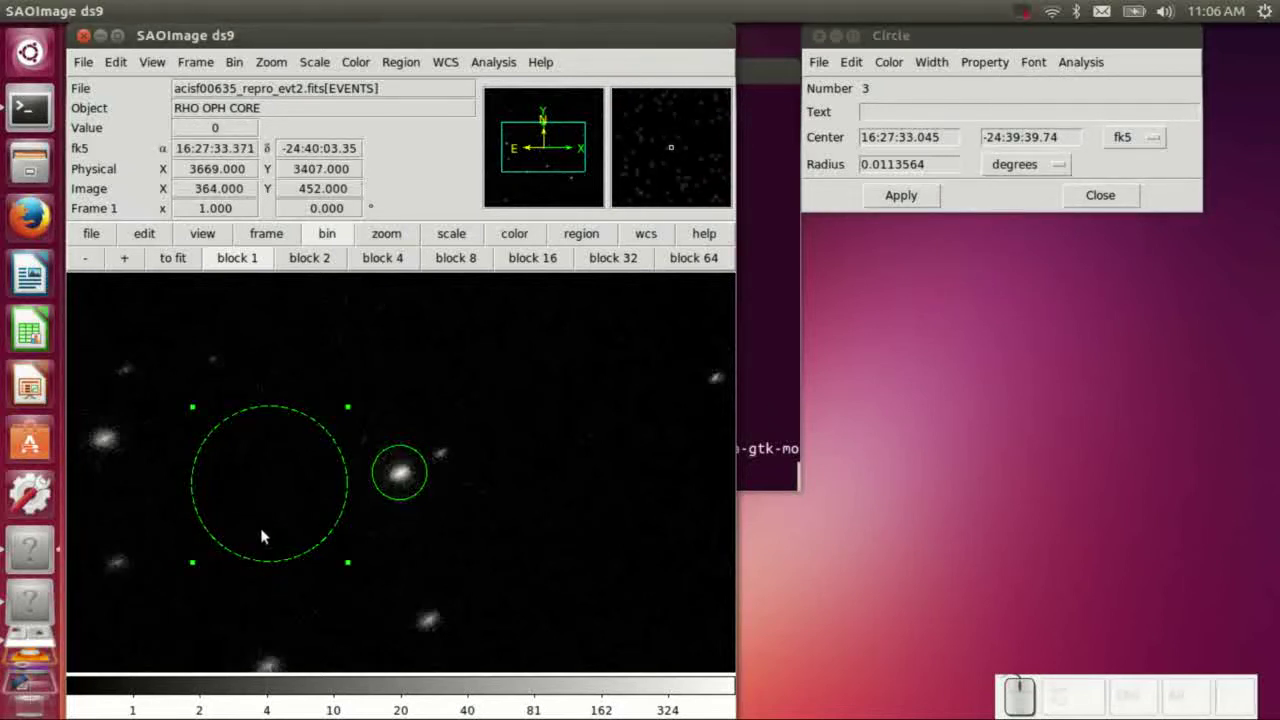
{"action": "left_click", "coordinate": [498, 500]}
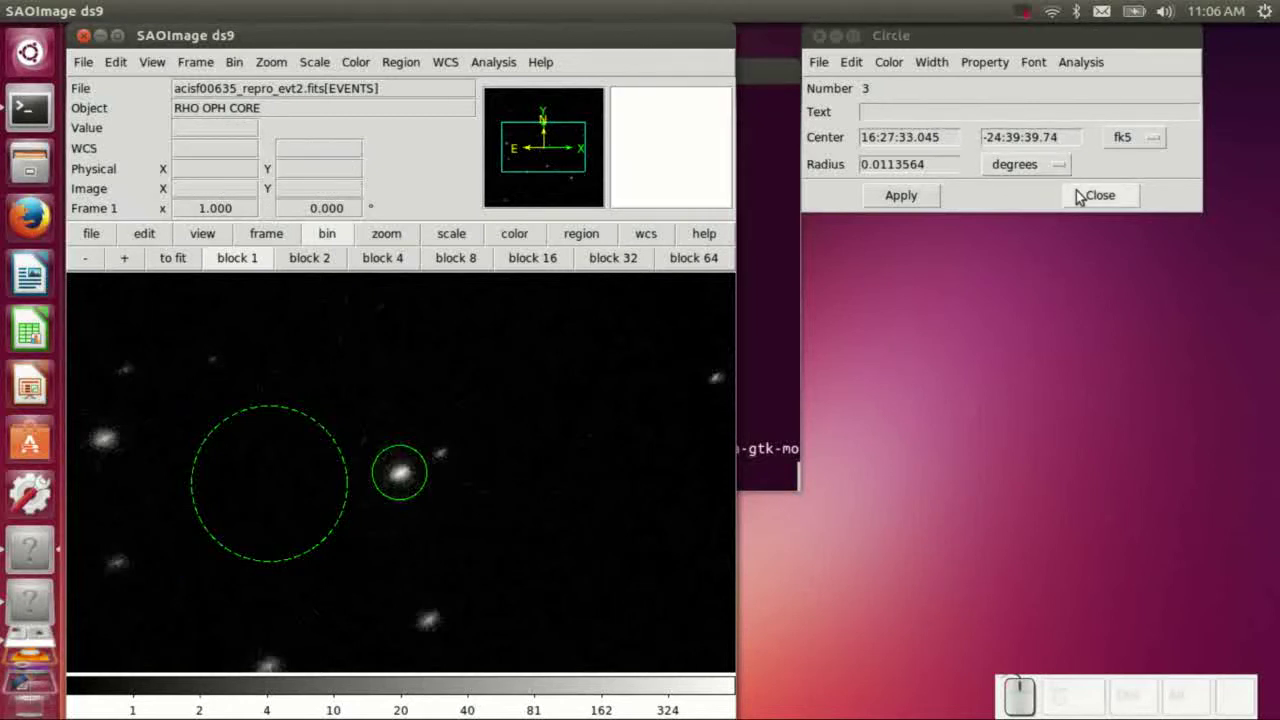
{"action": "left_click", "coordinate": [1095, 203]}
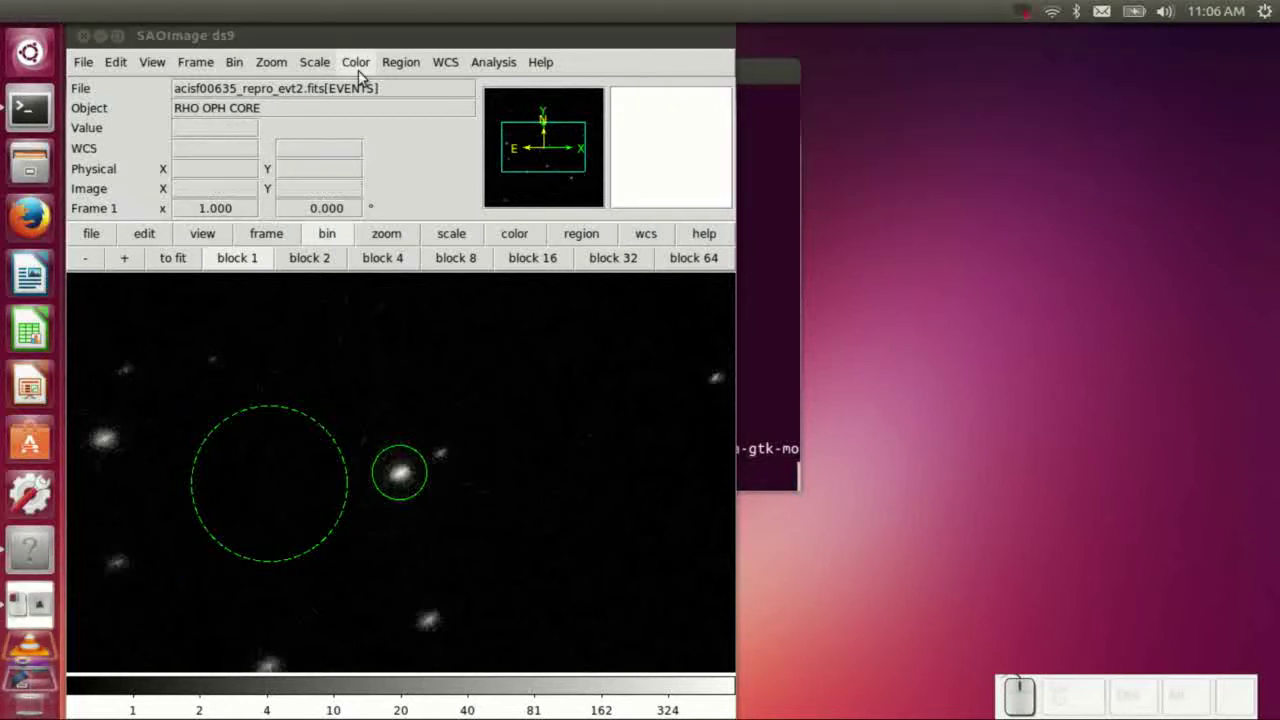
Start a Sherpa Spectral Fit with model powlaw1d, grpcts 20 and range 0.3–7.0 keV
{"action": "left_click", "coordinate": [479, 62]}
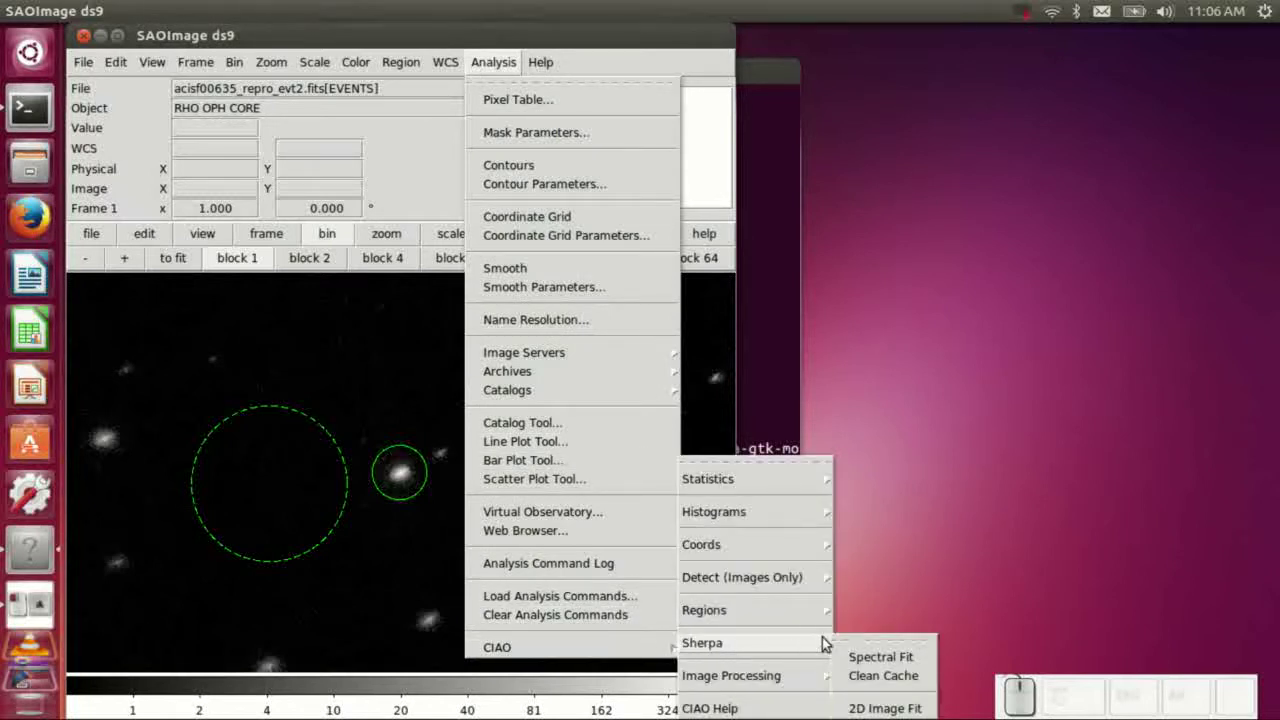
{"action": "left_click", "coordinate": [842, 640]}
{"action": "left_click_drag", "start_coordinate": [883, 645], "coordinate": [787, 25]}
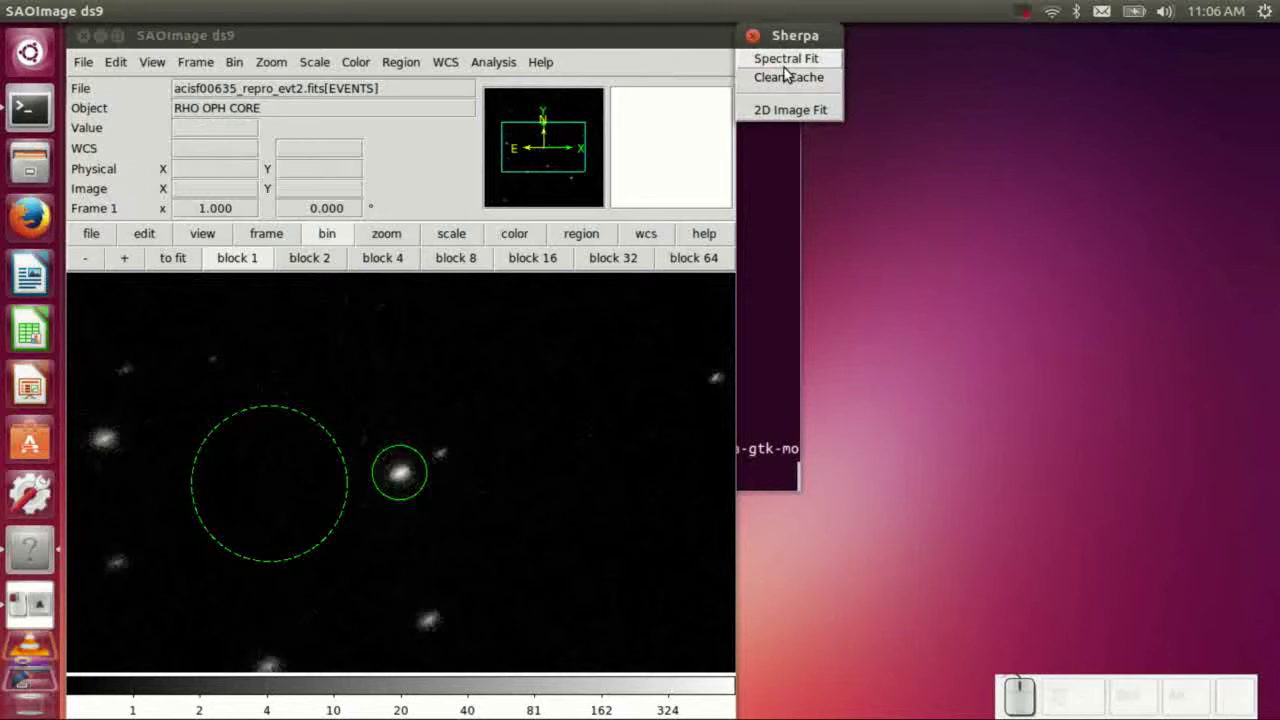
{"action": "left_click", "coordinate": [793, 61]}
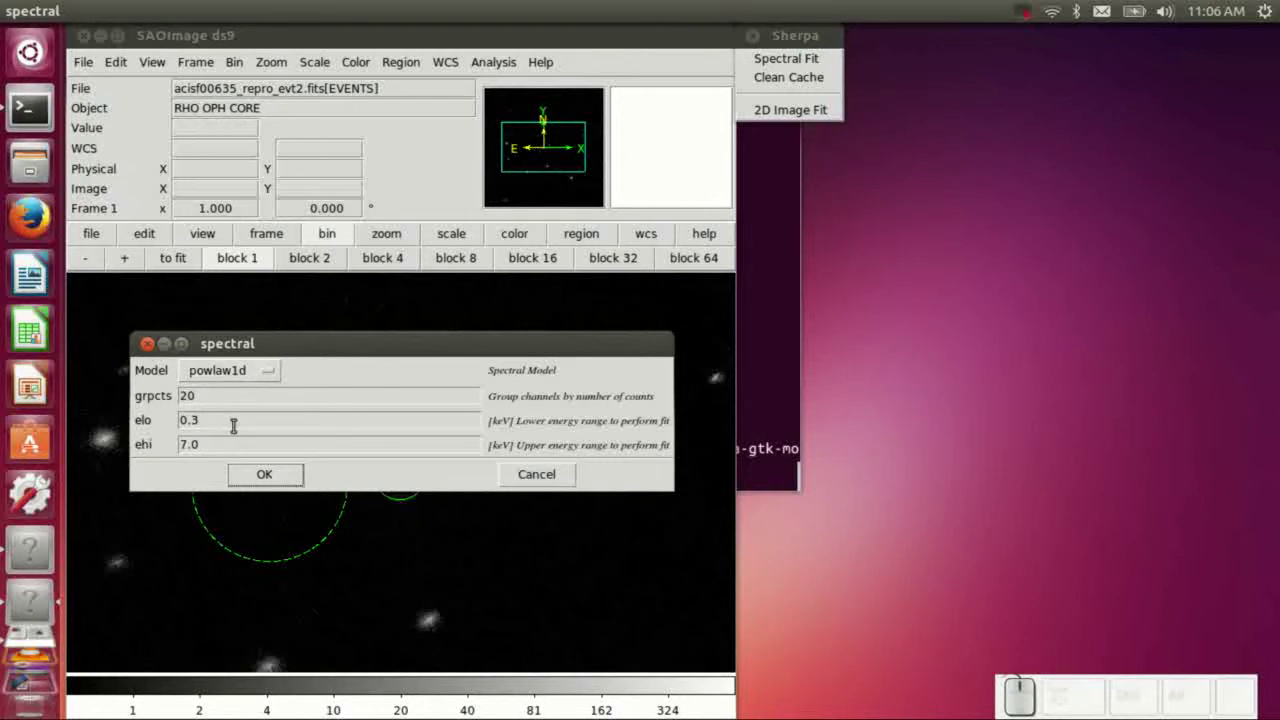
{"action": "left_click", "coordinate": [236, 374]}
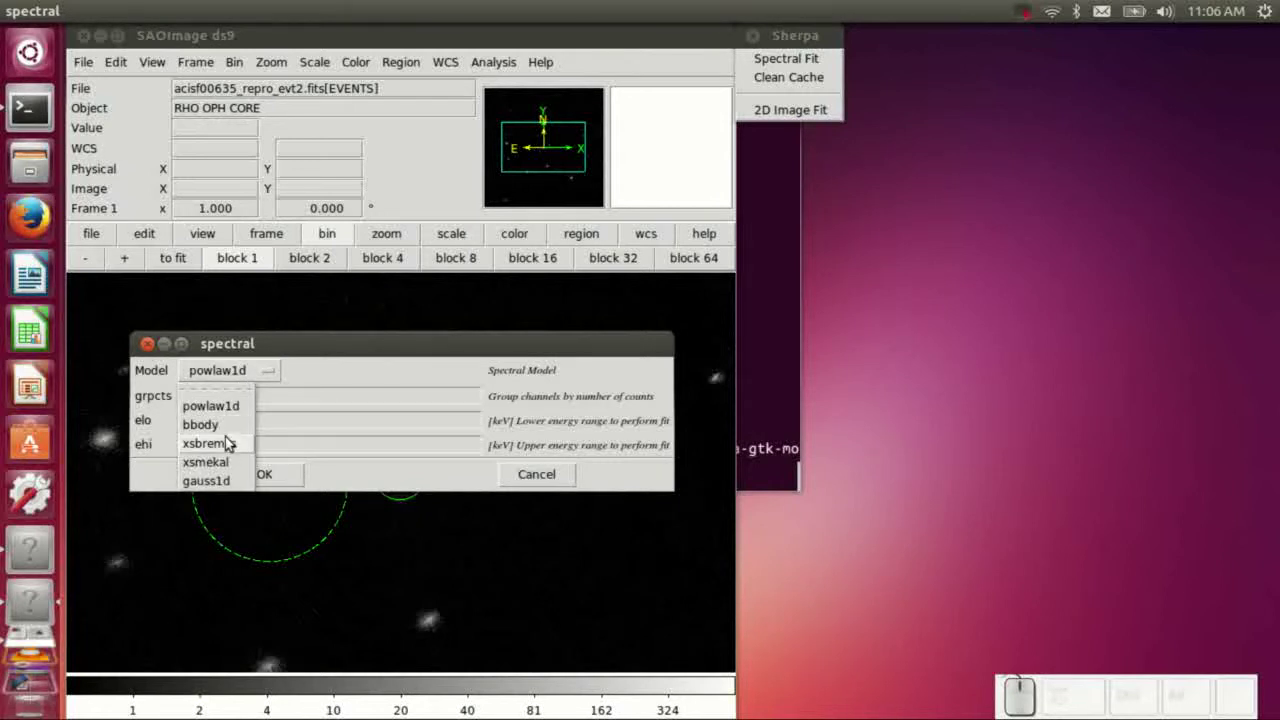
{"action": "left_click", "coordinate": [231, 399]}
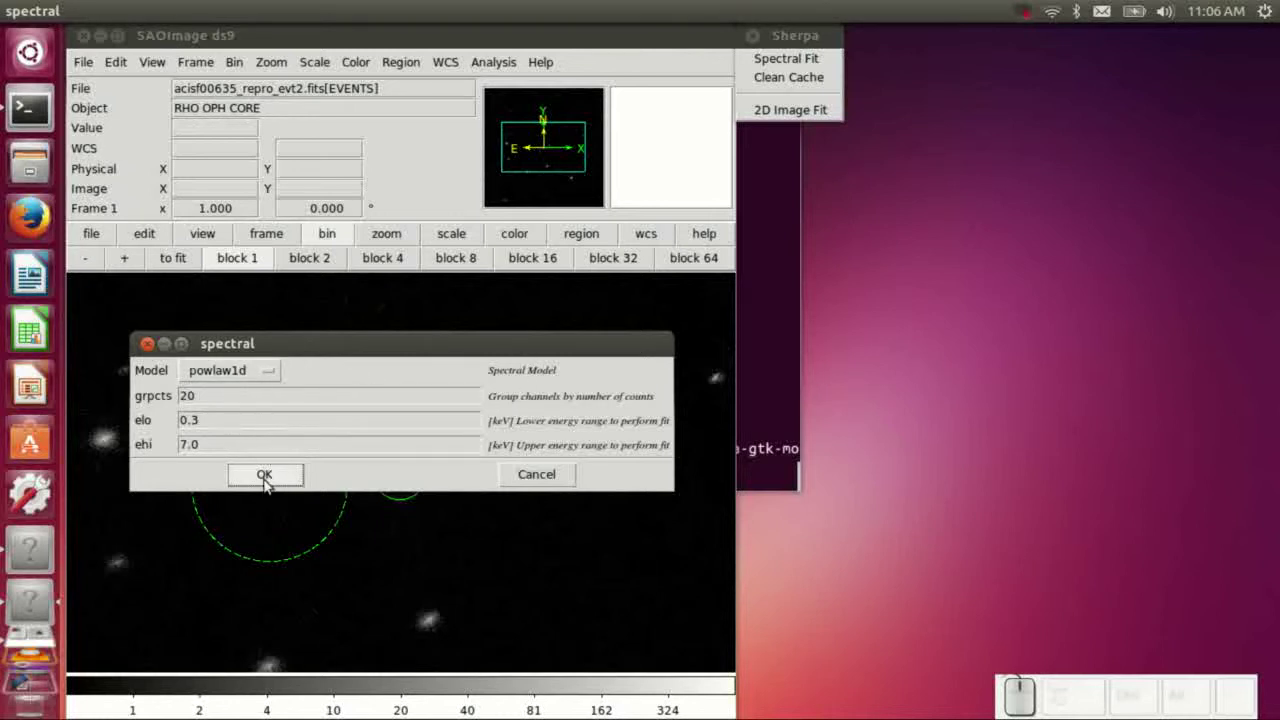
Run the fit, giving gamma 1.43504 and nH 5.0531, and raise the spectrum plot
{"action": "left_click", "coordinate": [269, 481]}
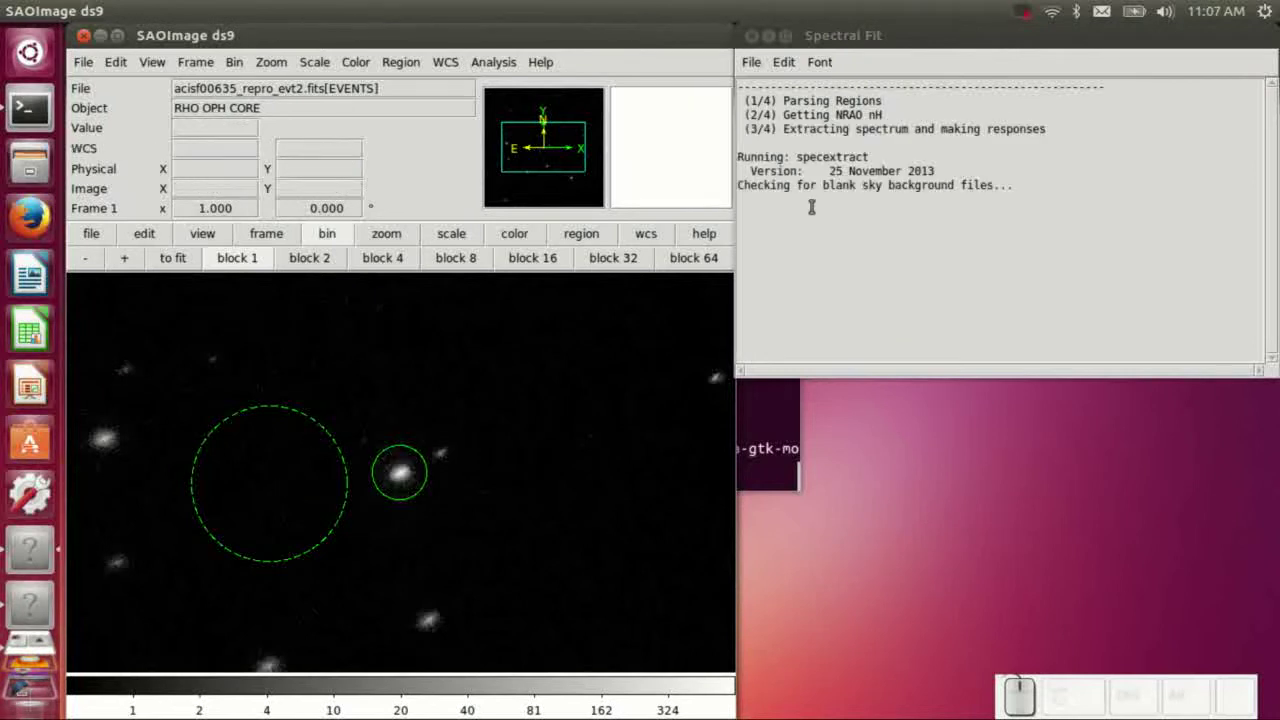
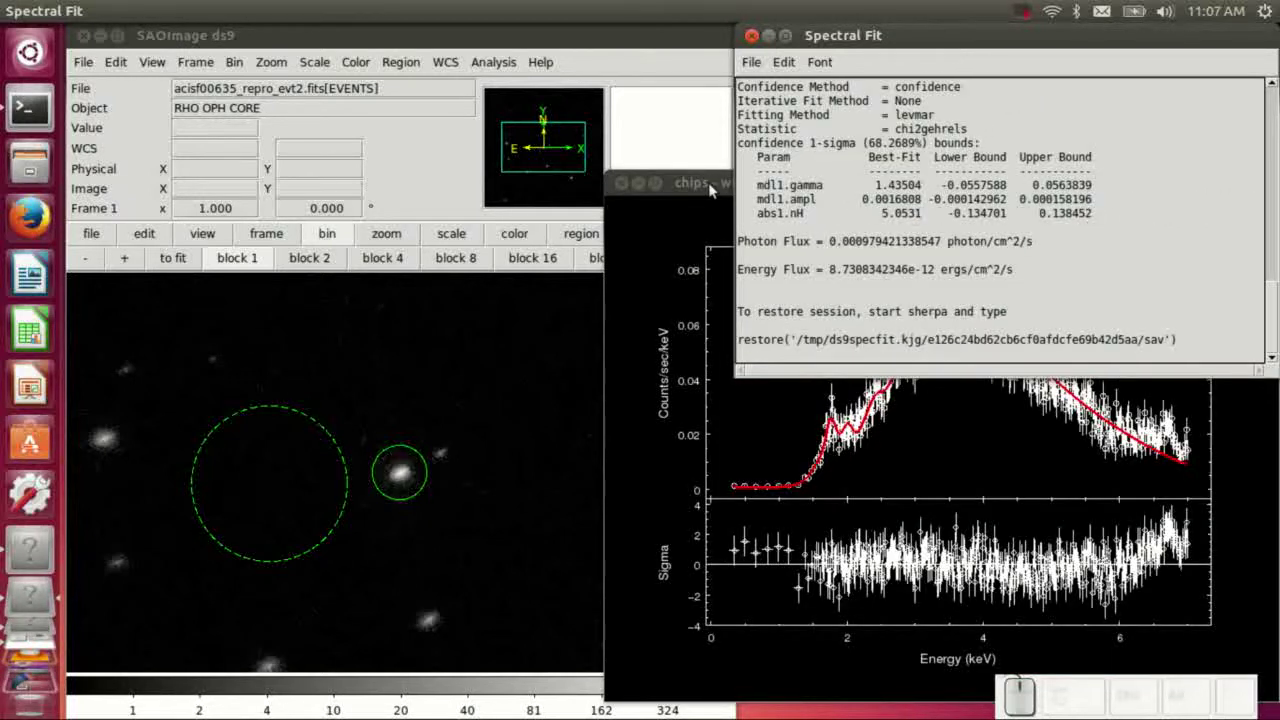
{"action": "left_click", "coordinate": [709, 178]}
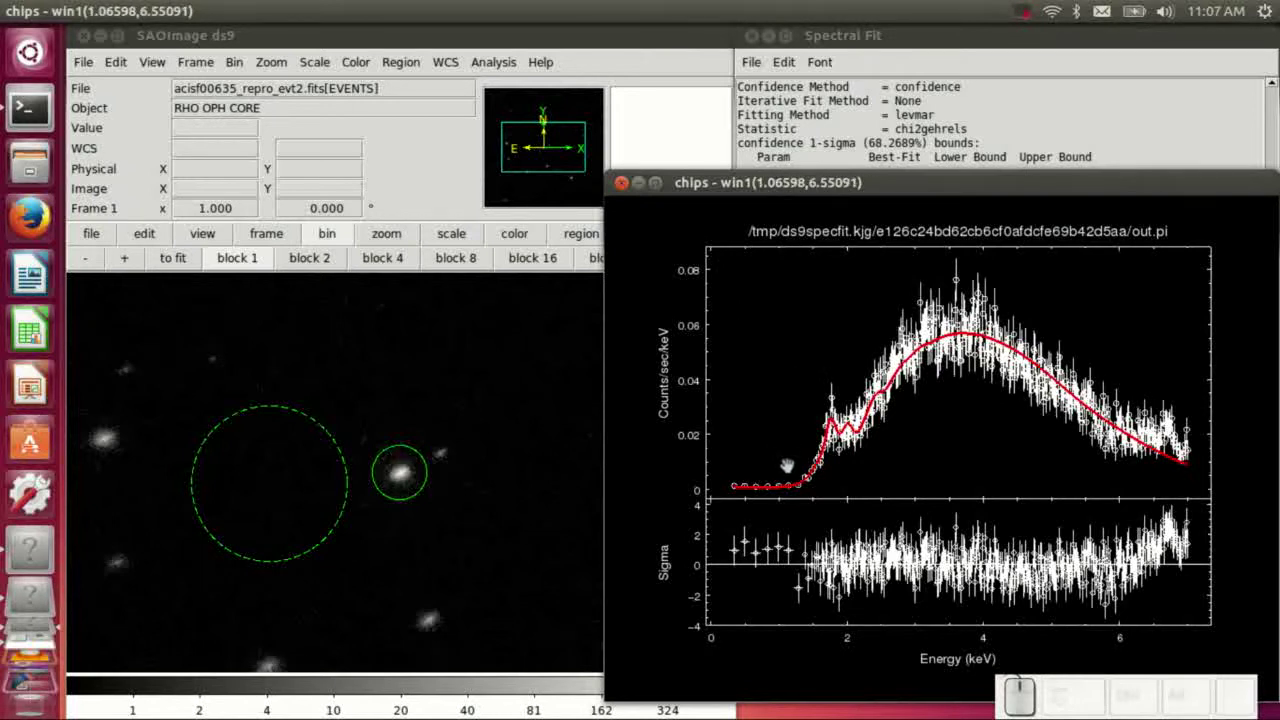
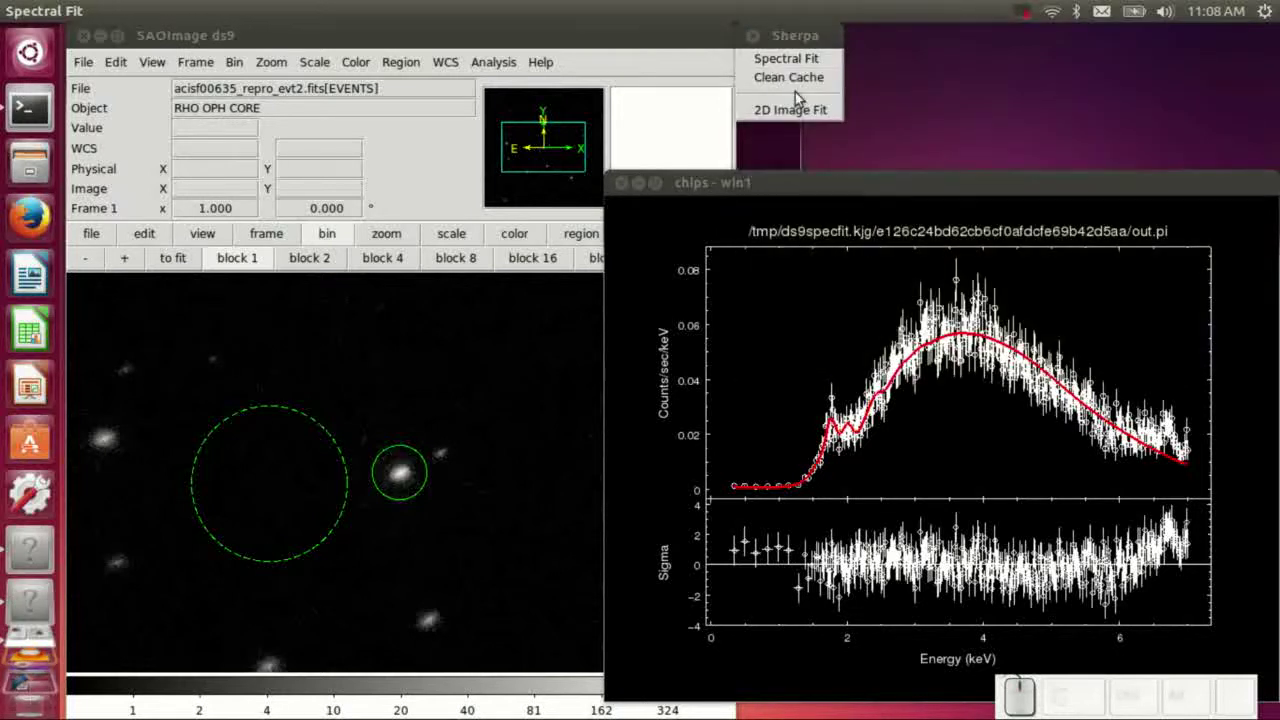
Refit with a temperature model (kT 1.52019, nH 3.01747), copy the restore line and raise the terminal
{"action": "left_click", "coordinate": [790, 59]}
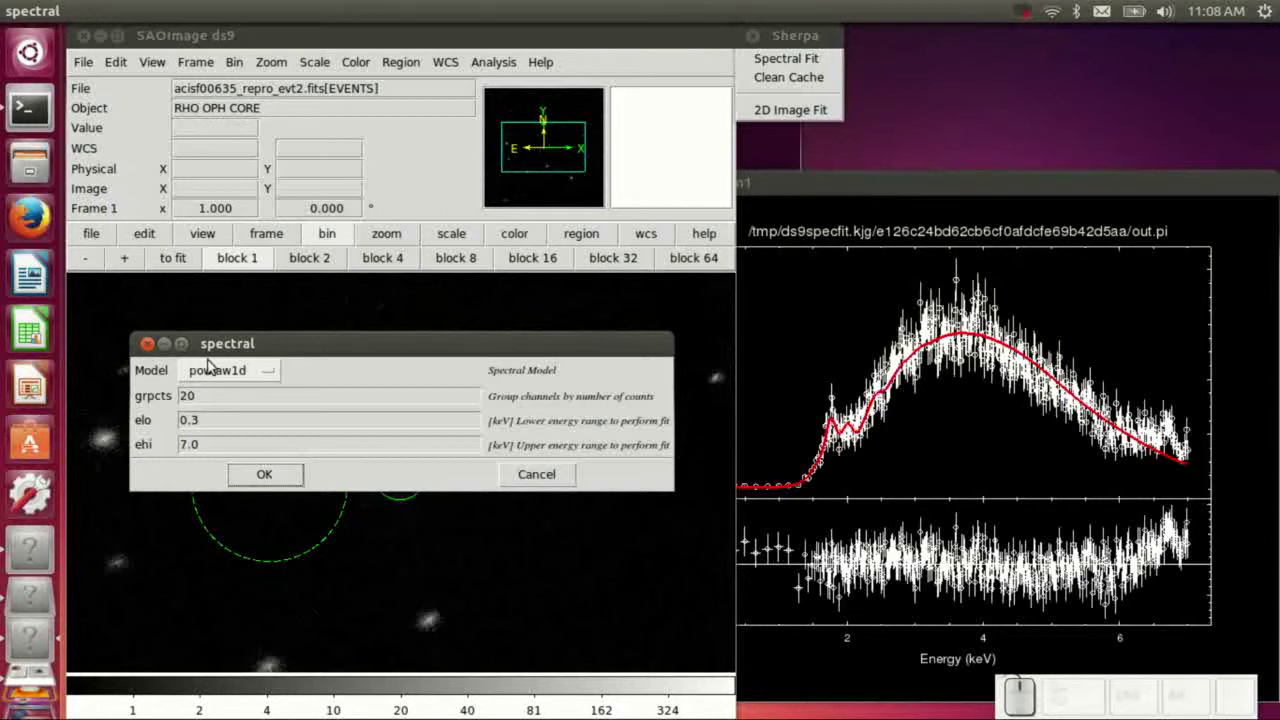
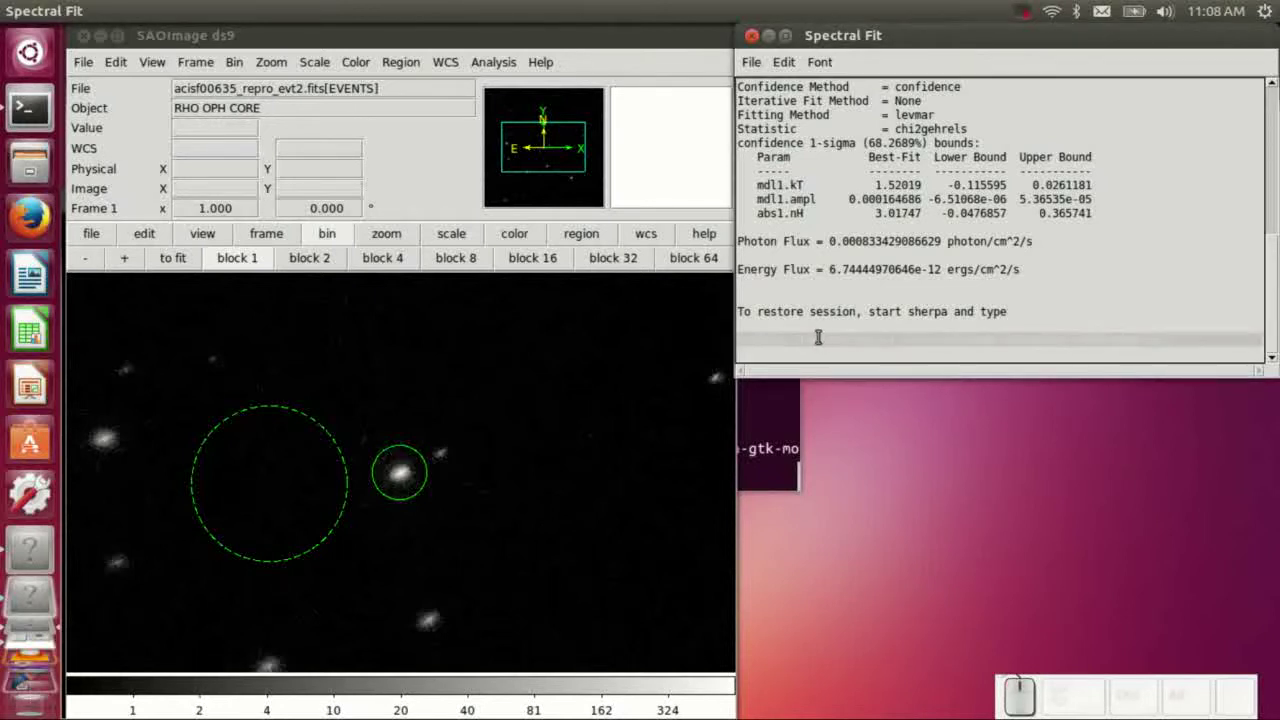
{"action": "left_click", "coordinate": [787, 71]}
{"action": "left_click", "coordinate": [799, 126]}
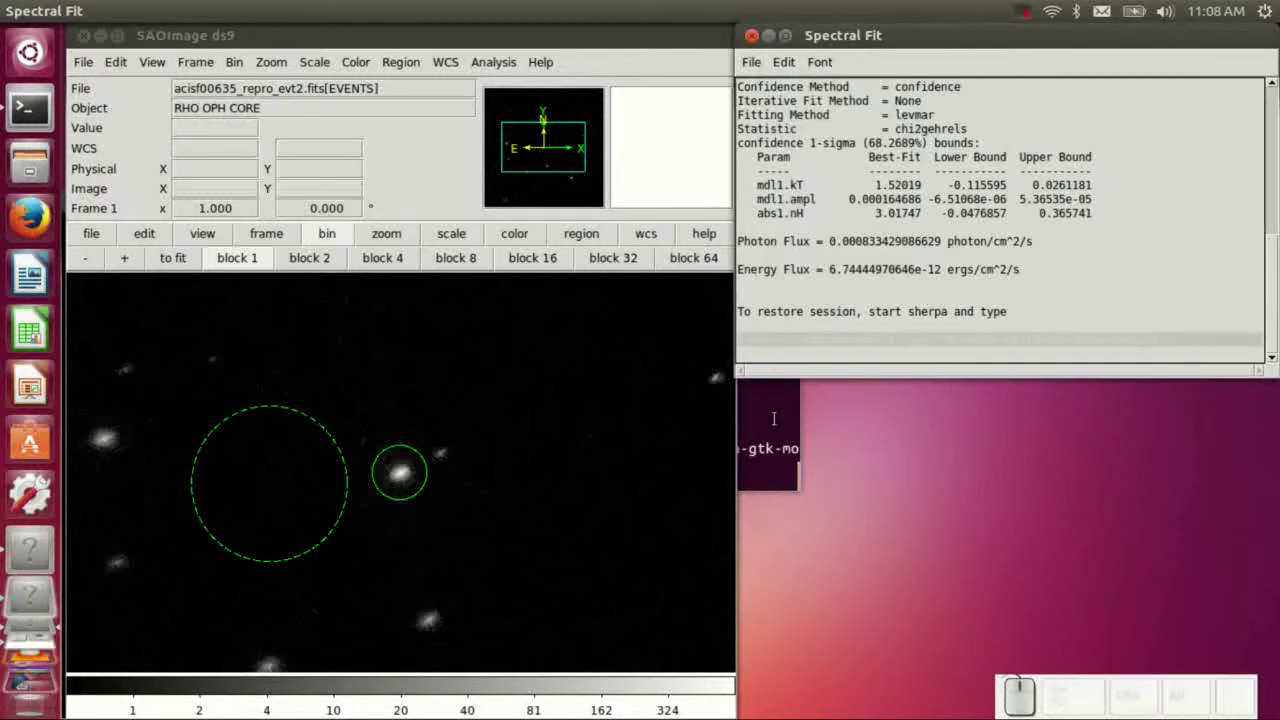
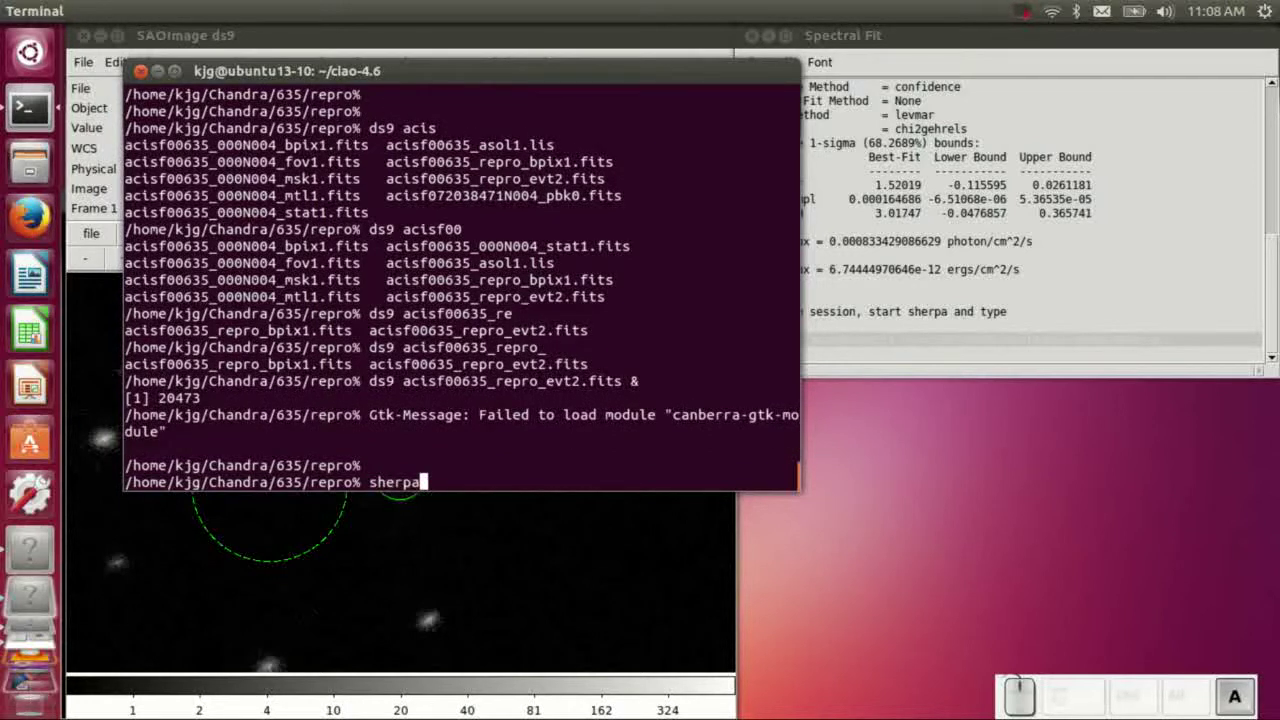
Start sherpa and paste the restore(...) command to reload the ds9 fit session
{"action": "key", "text": "Return"}
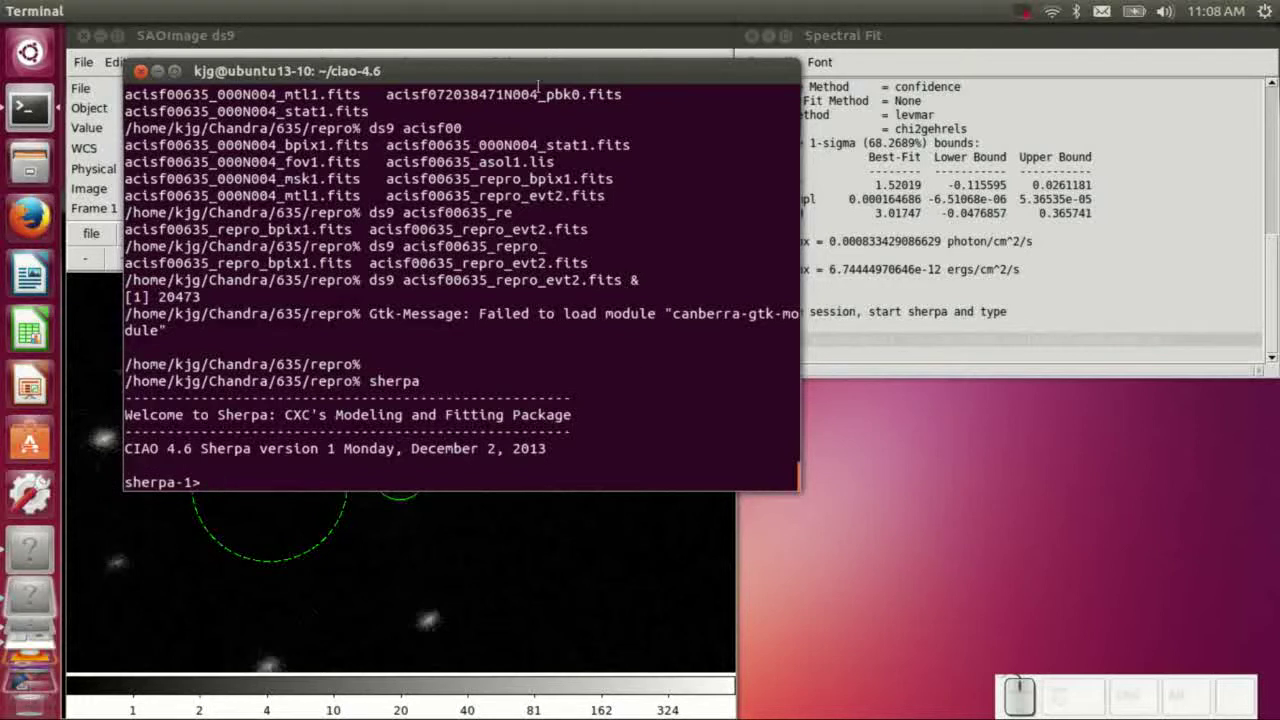
{"action": "left_click", "coordinate": [209, 470]}
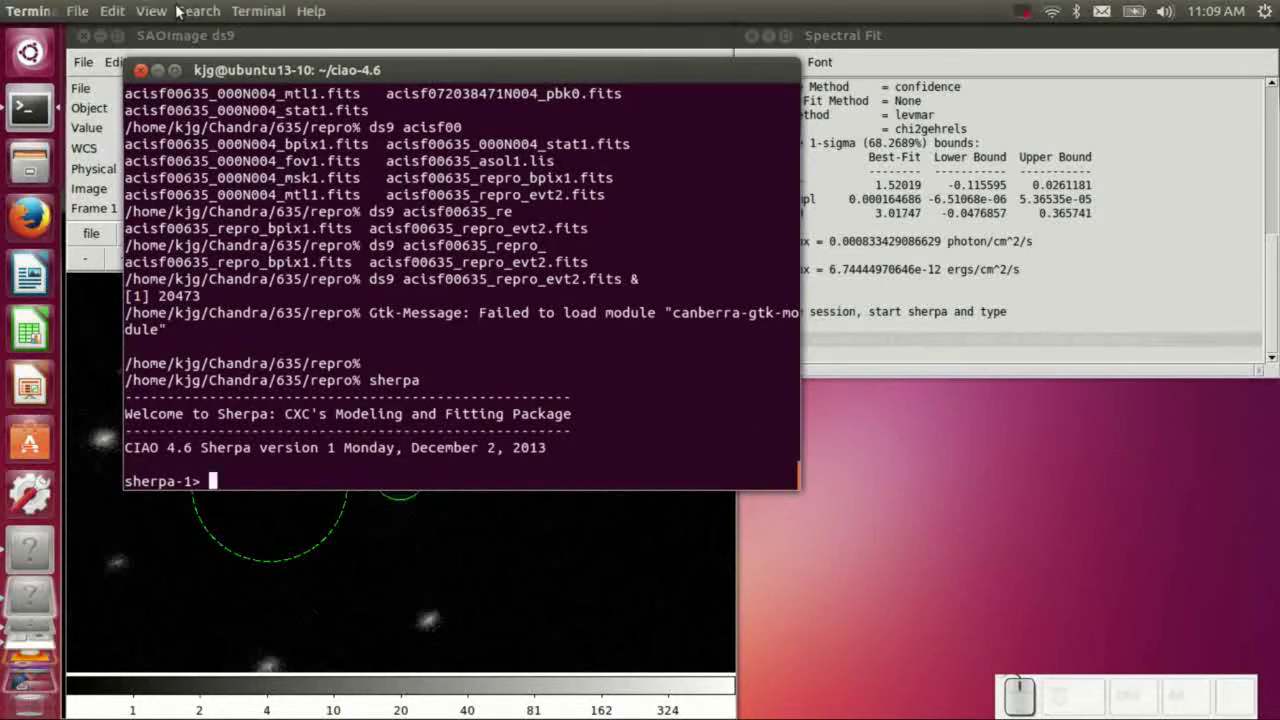
{"action": "left_click", "coordinate": [113, 14]}
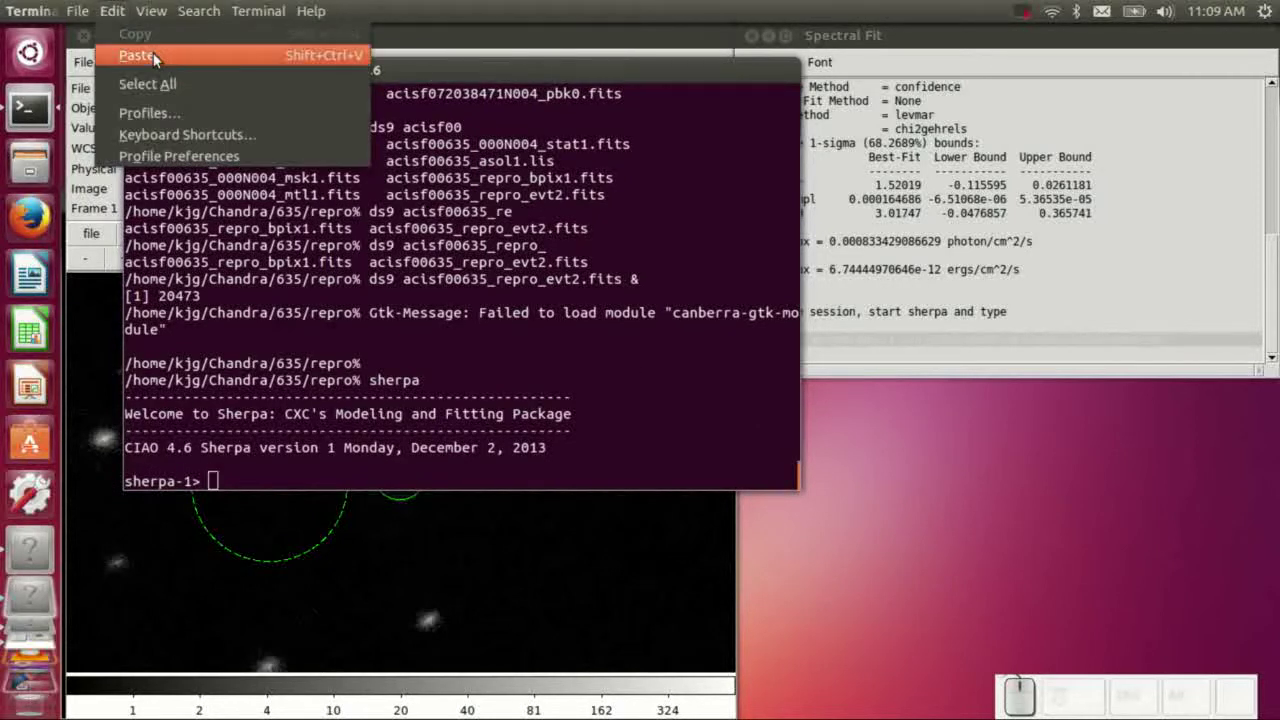
{"action": "left_click", "coordinate": [159, 58]}
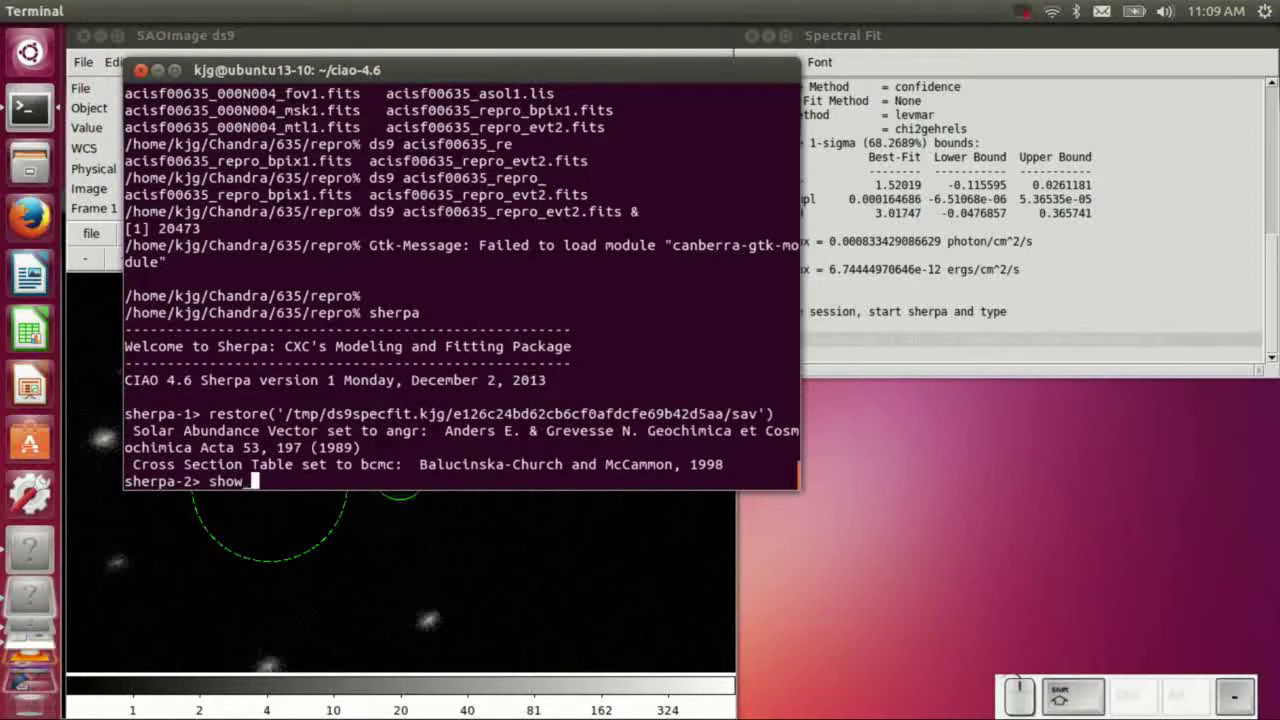
{"action": "key", "text": "BackSpace"}
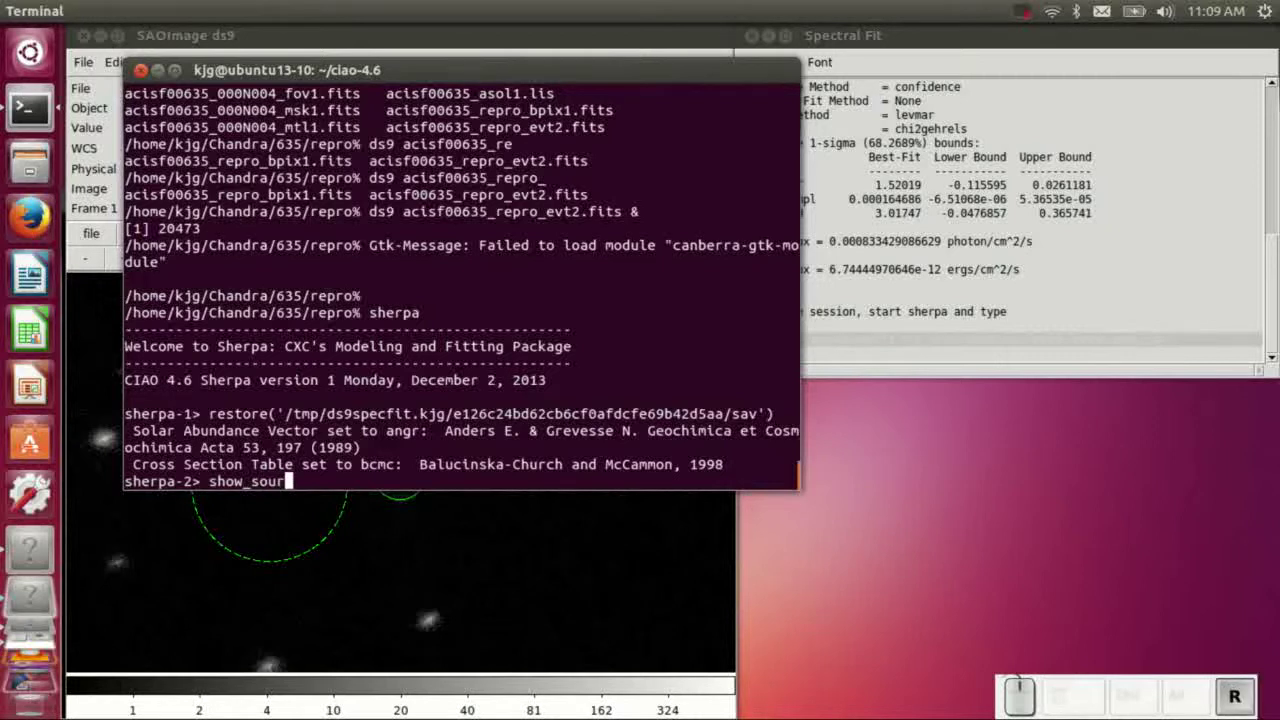
List the bbody × xswabs source model with show_source() and replot with plot_fit_delchi()
{"action": "key", "text": "shift+Return"}
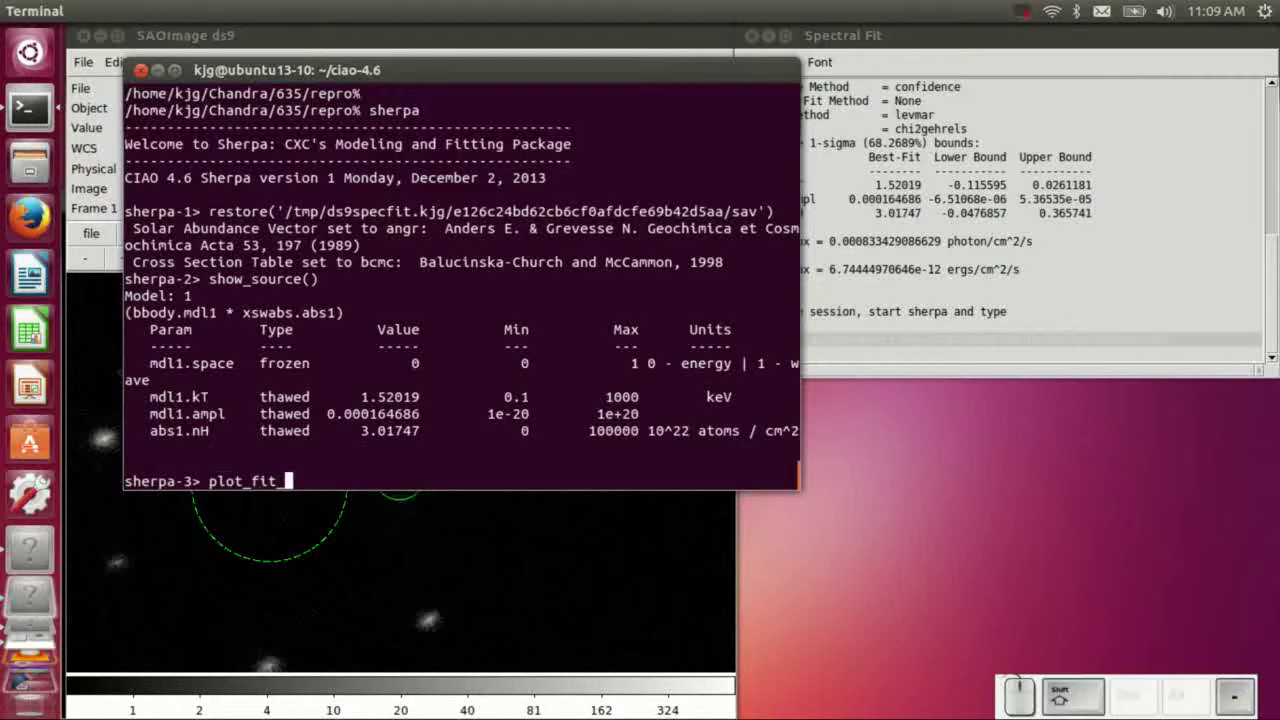
{"action": "key", "text": "shift+Return"}
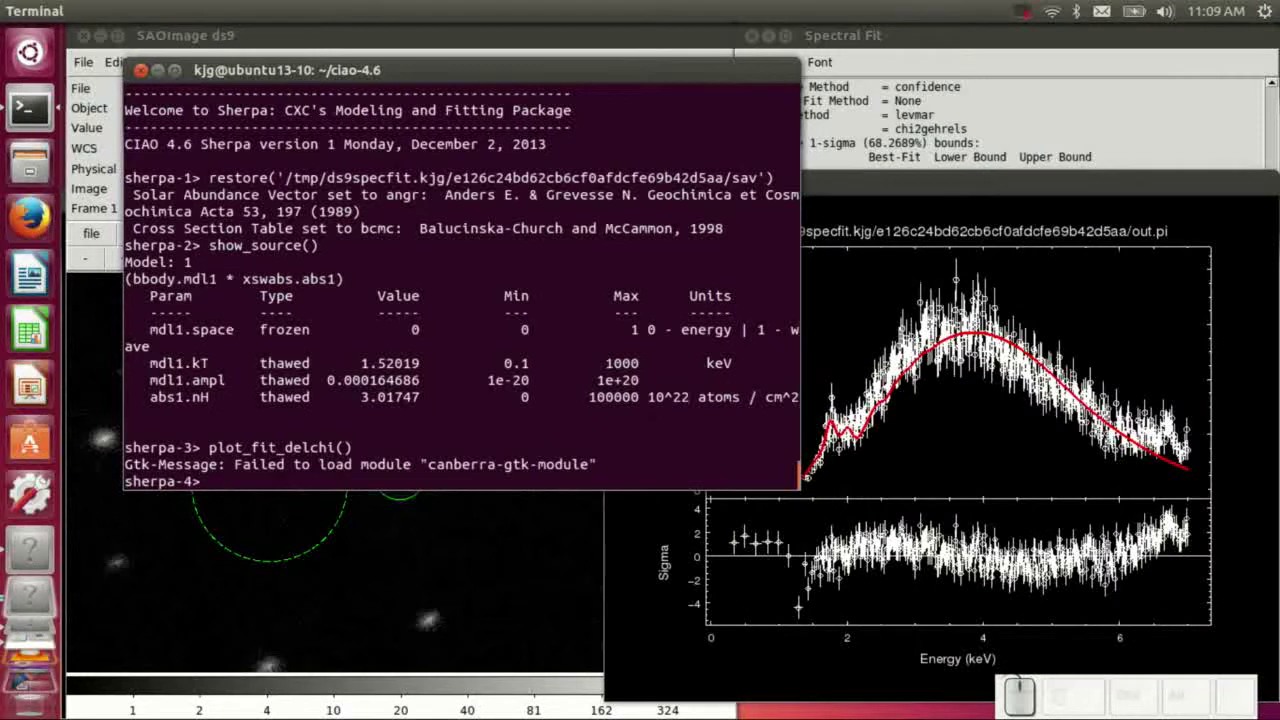
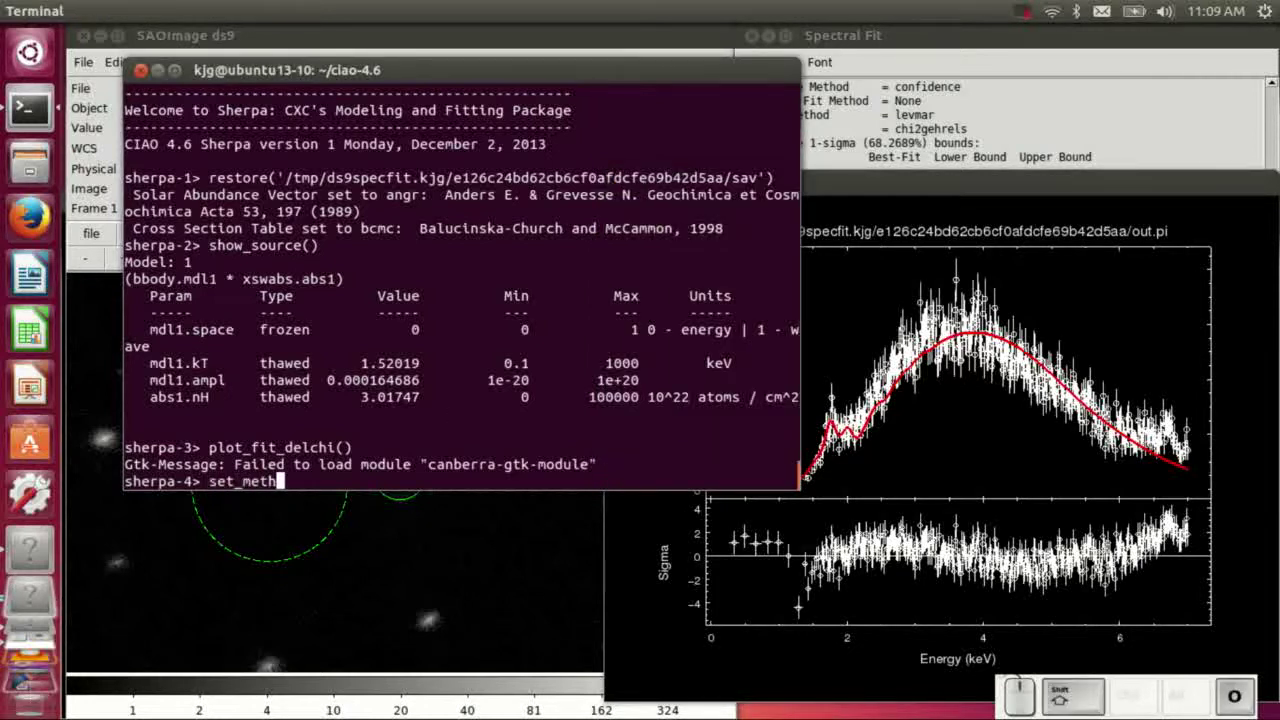
Set method moncar, refit to statistic 542.978 (kT 1.47253, nH 3.16925) and replot the fit
{"action": "key", "text": "shift+-"}
{"action": "key", "text": "shift+BackSpace"}
{"action": "key", "text": "shift+Return"}
{"action": "key", "text": "shift+Return"}
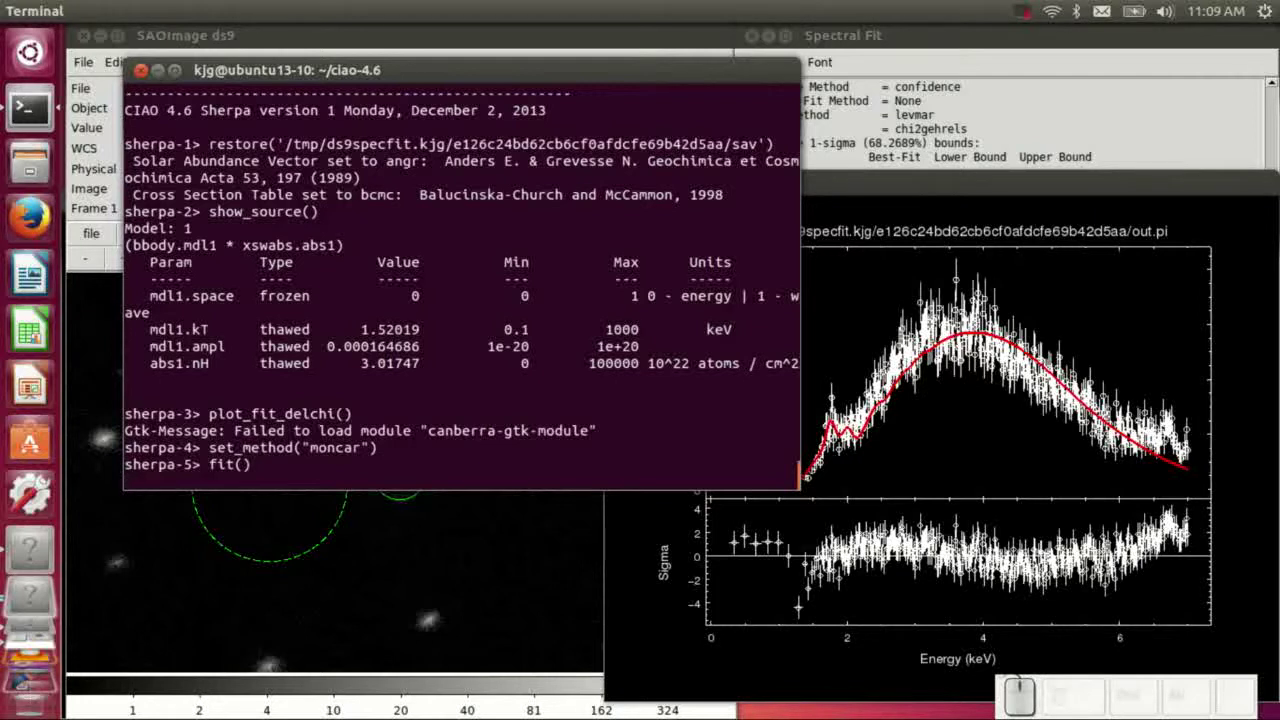
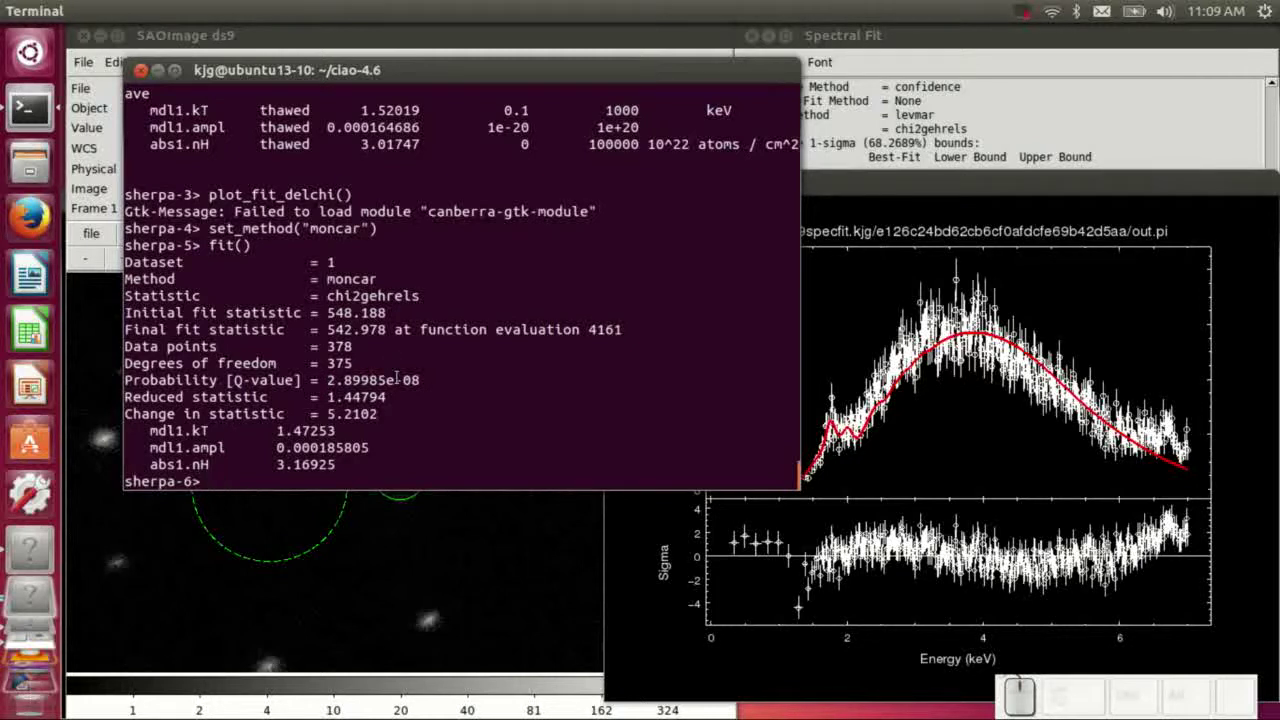
{"action": "key", "text": "Up"}
{"action": "key", "text": "Down"}
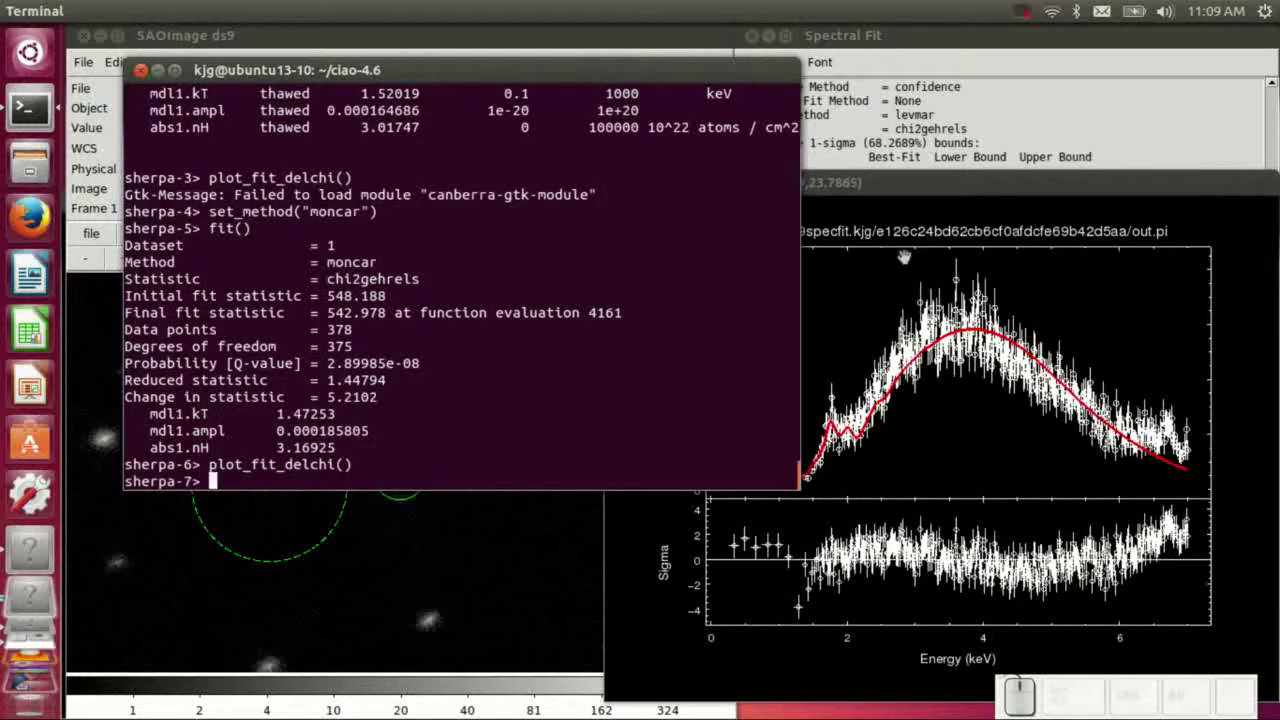